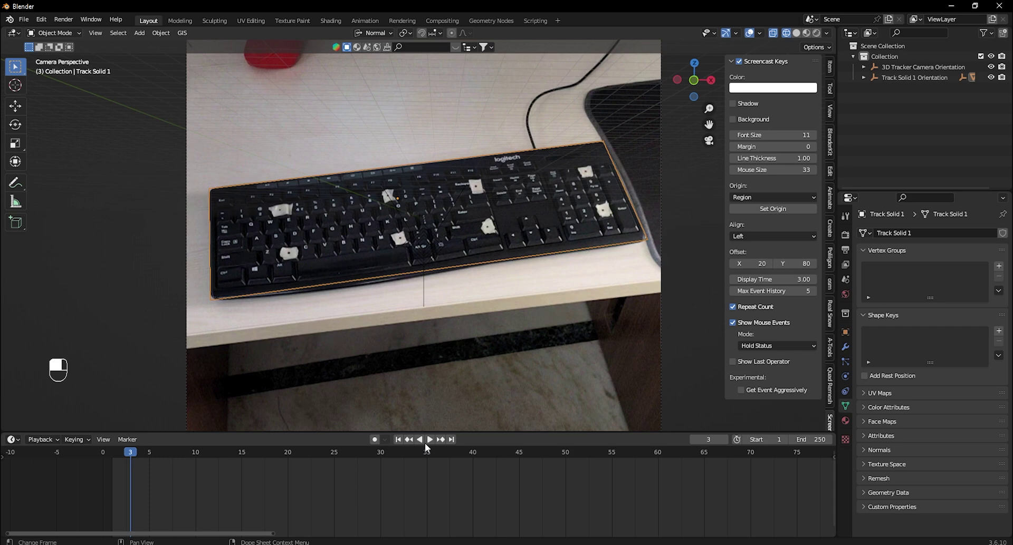
Extend the scene end frame from 250 to 300 and play back the tracked keyboard footage to verify the solve.
key("space")
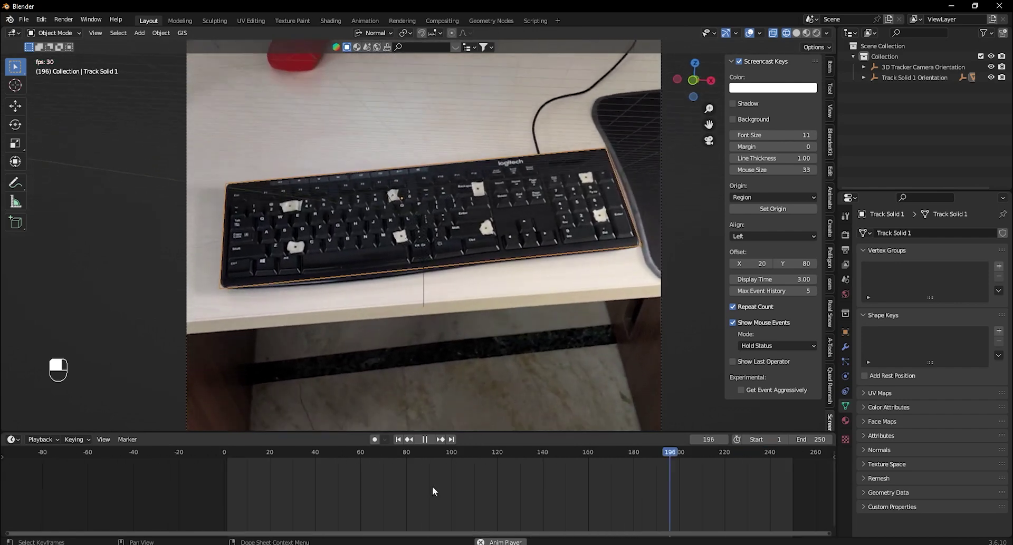
key("space")
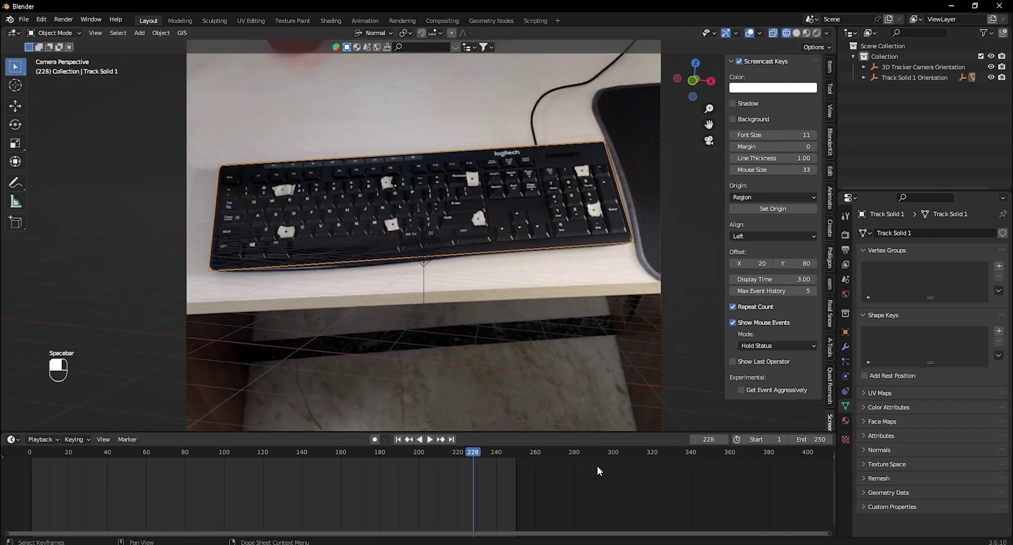
key("a")
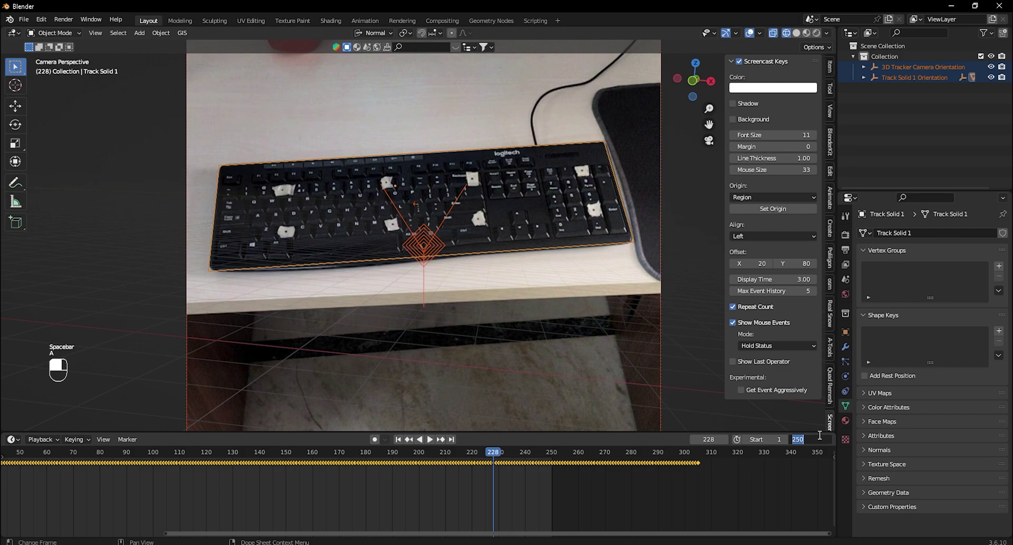
key("KP_0")
key("space")
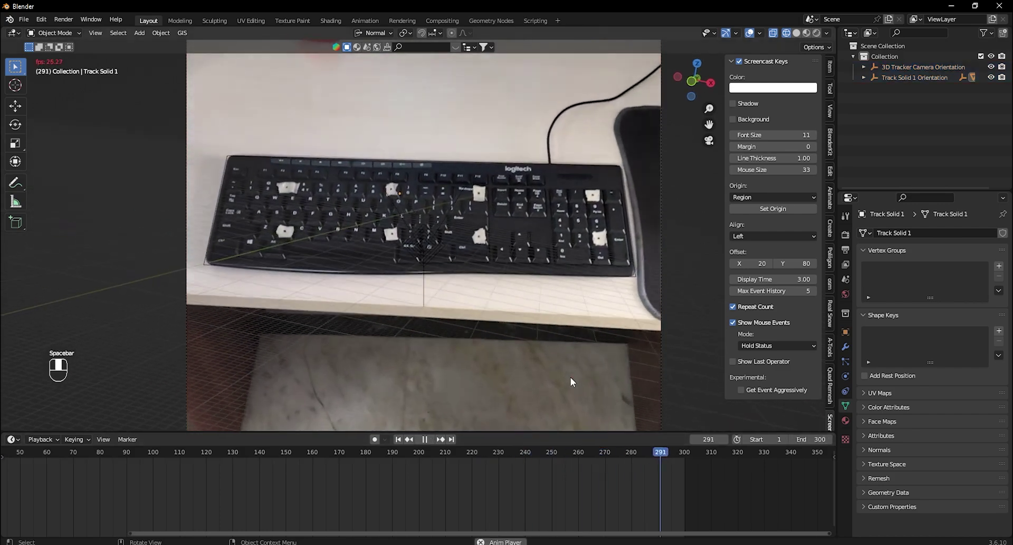
key("space")
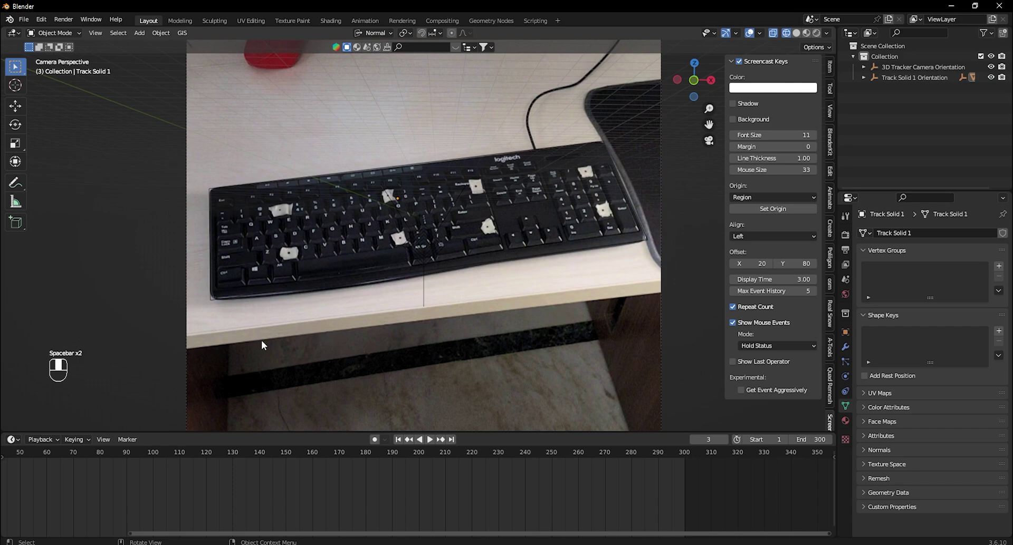
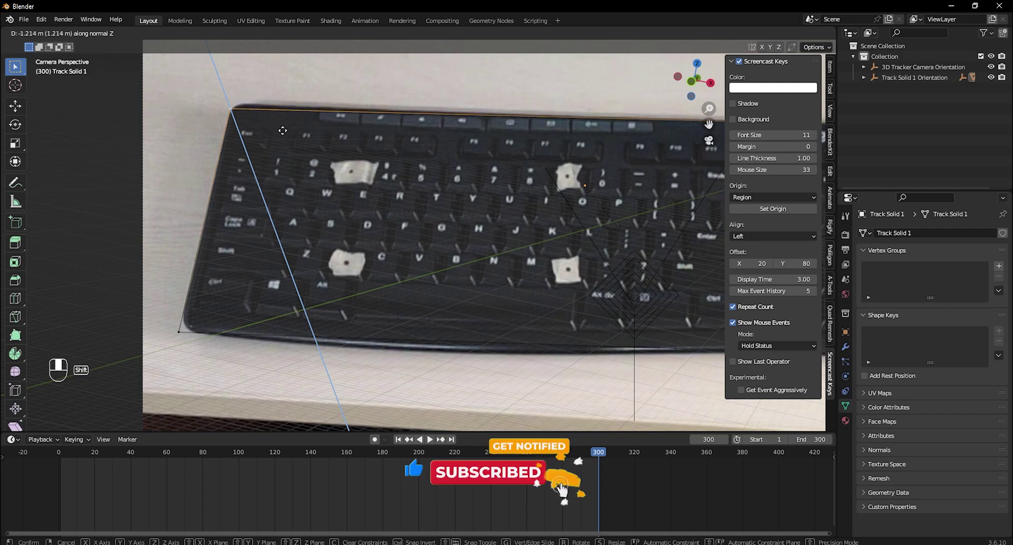
Move a Track Solid 1 vertex along the X axis onto the keyboard's corner.
key("g")
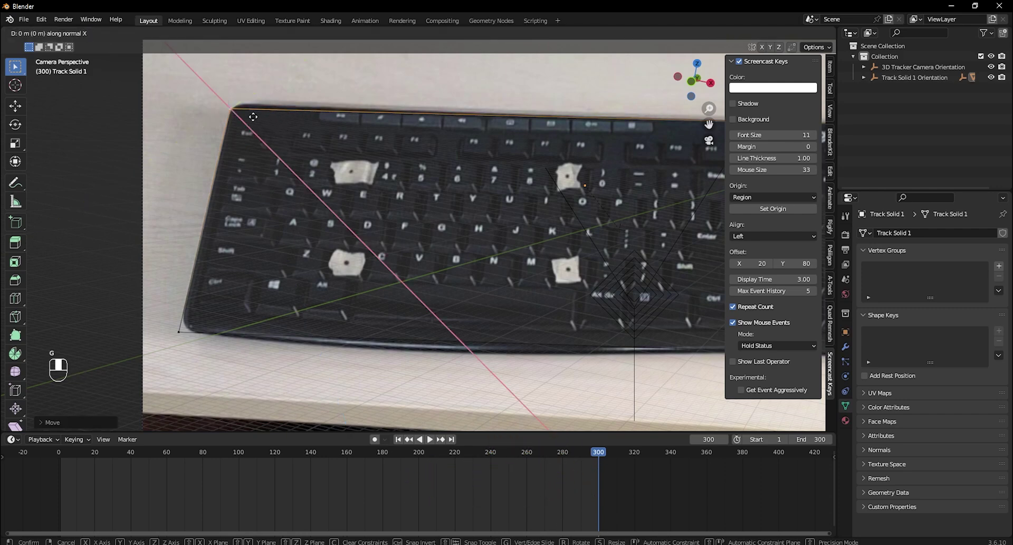
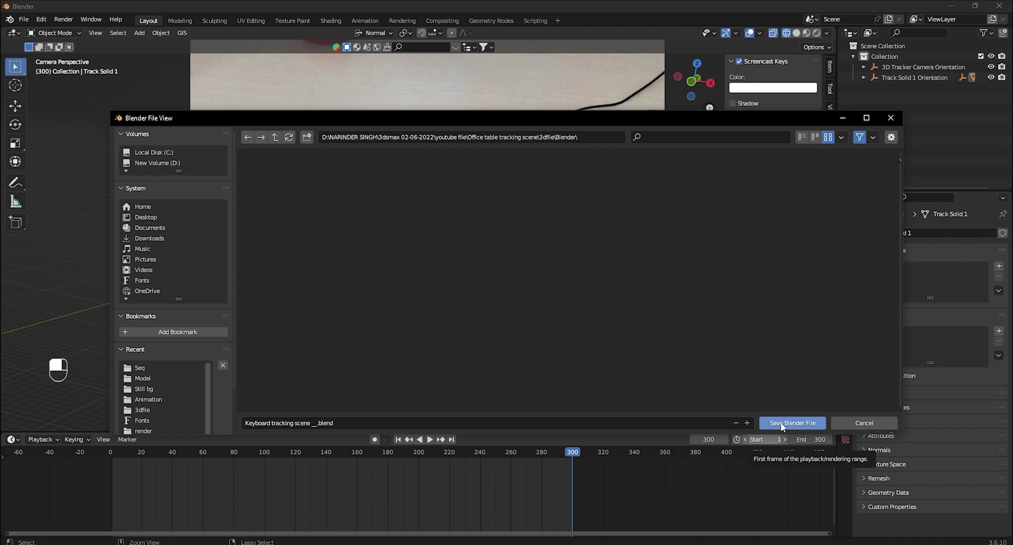
Save the scene as 'Keyboard tracking scene _.blend' in the project's Blender folder.
key("ctrl+s")
key("ctrl+s")
key("ctrl+s")
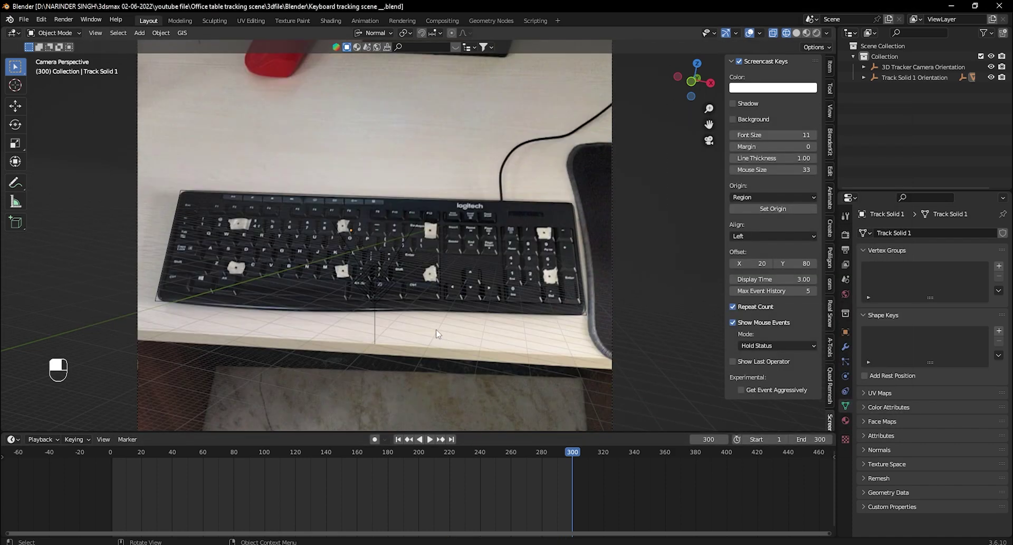
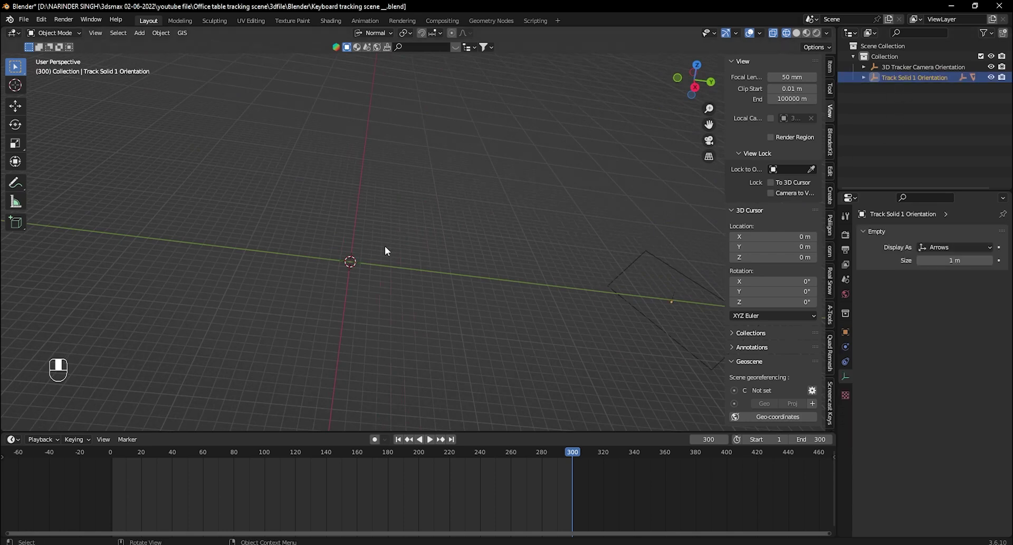
Frame the 3D Tracker Camera Orientation empty, then zoom back out to the scene origin.
key("KP_Decimal")
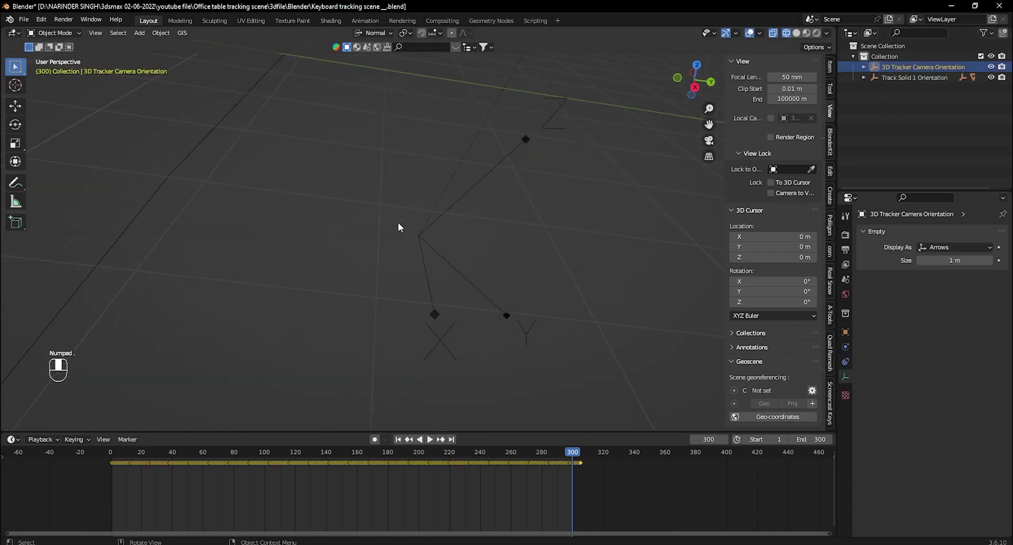
key("KP_Decimal")
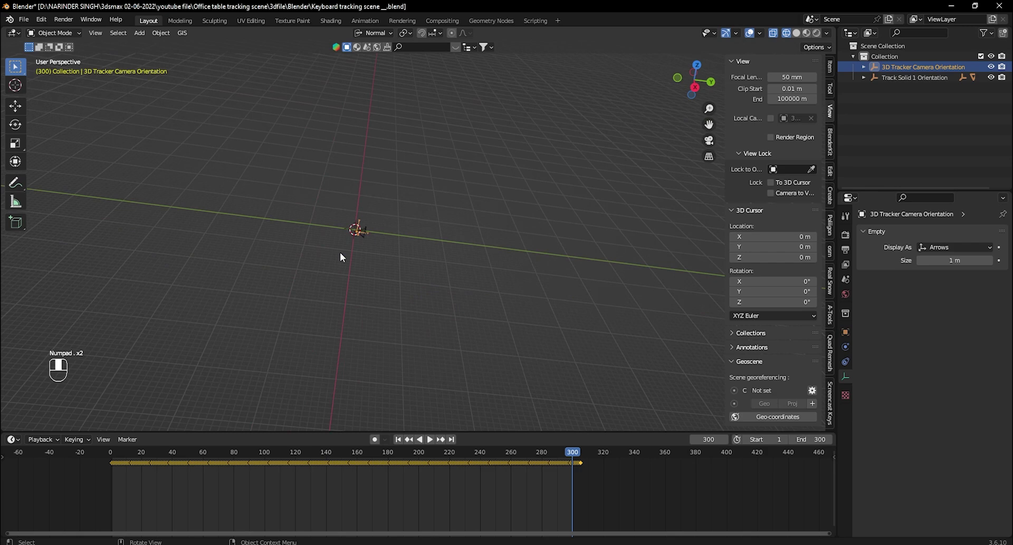
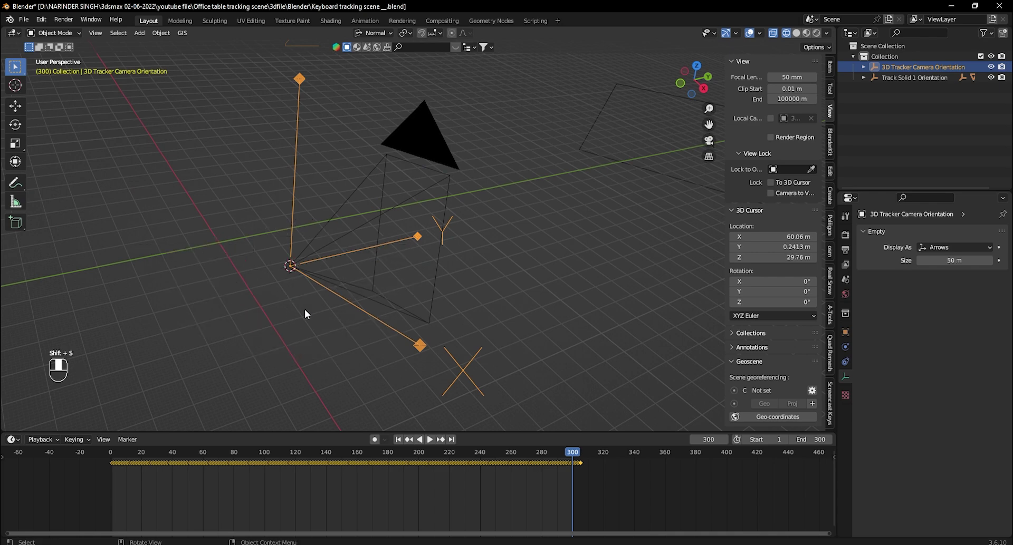
Add a Plain Axes empty at the tracker origin displayed as a Sphere.
key("shift+a")
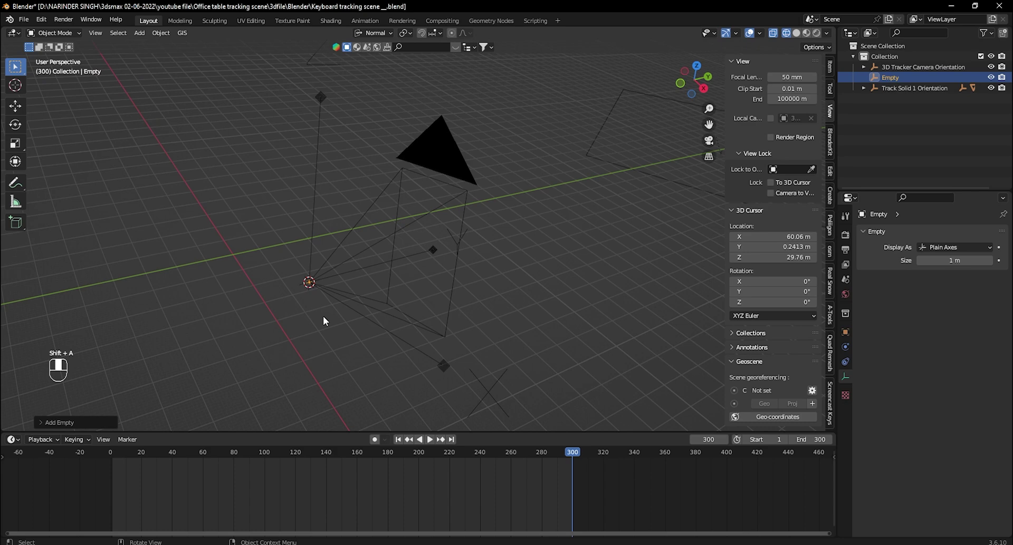
key("s")
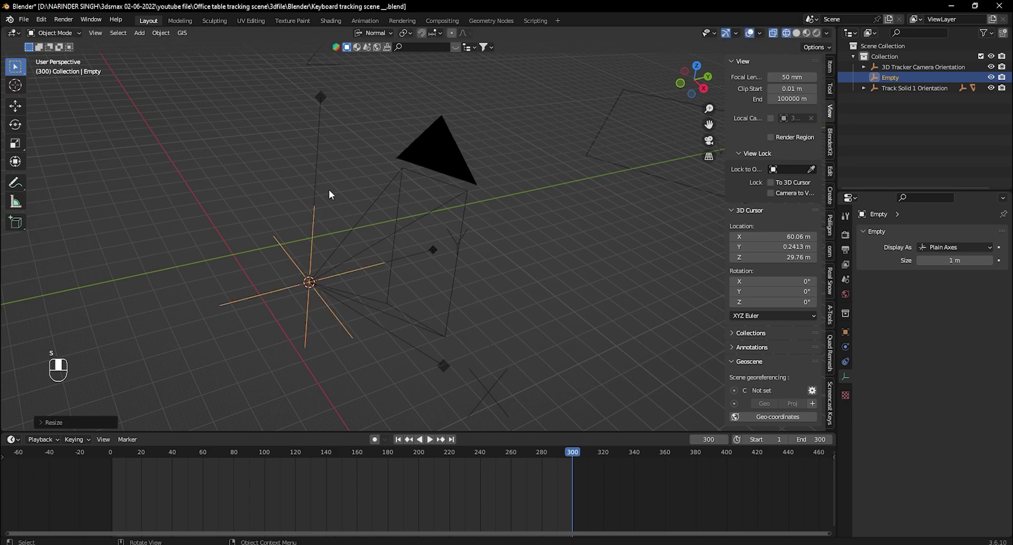
left_click_drag(947, 252, 374, 315)
key("s")
Parent the 3D Tracker Camera and Track Solid 1 orientation empties to the new Empty.
middle_click(680, 194)
left_click_drag(659, 234, 269, 282)
key("ctrl+p")
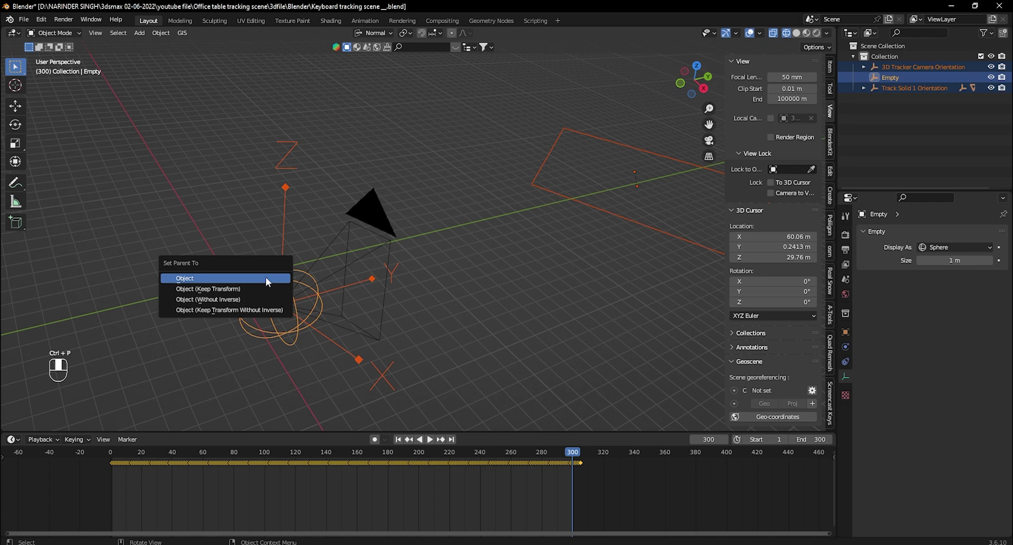
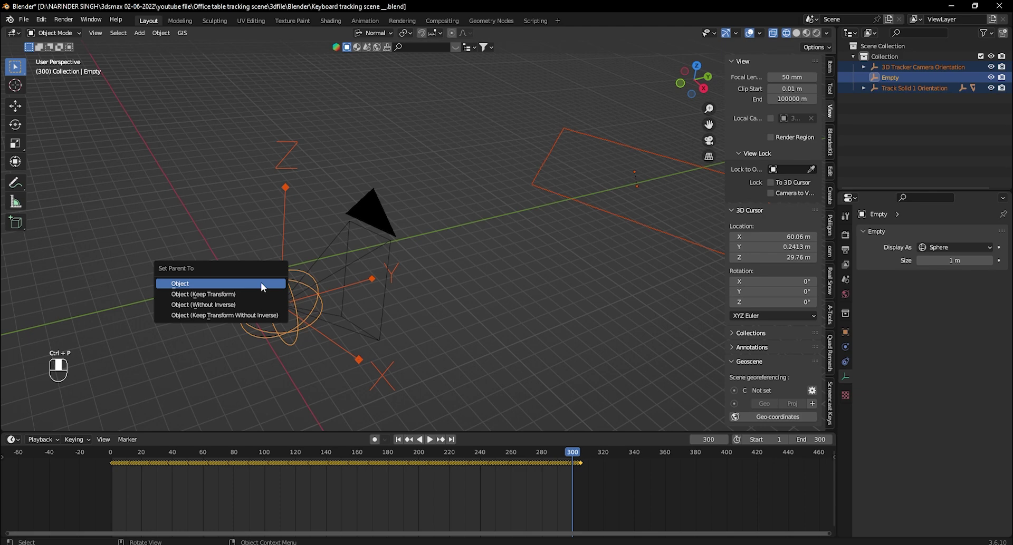
left_click(256, 288)
Rotate the parent Empty from front, side and top views to realign the tracked rig with the grid.
key("KP_1")
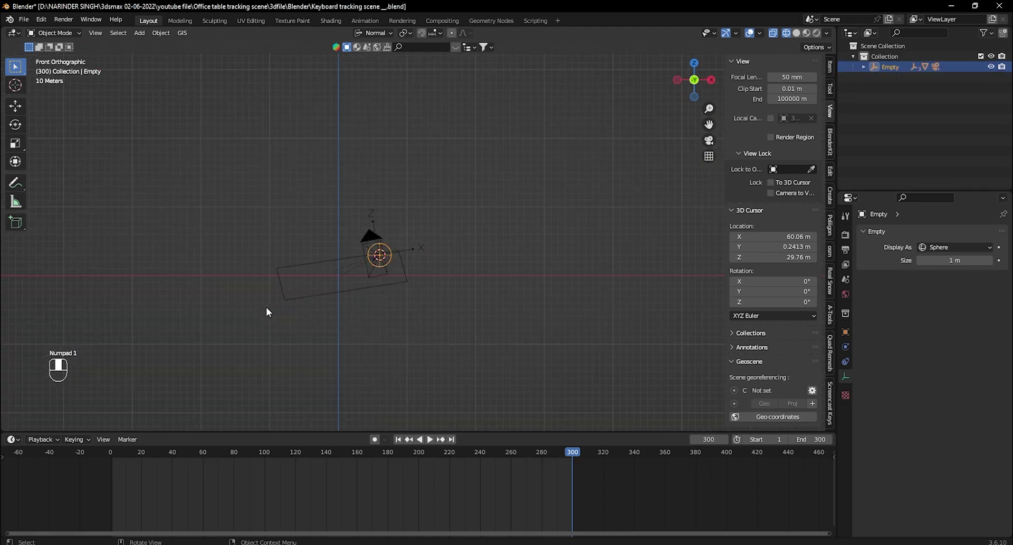
key("KP_3")
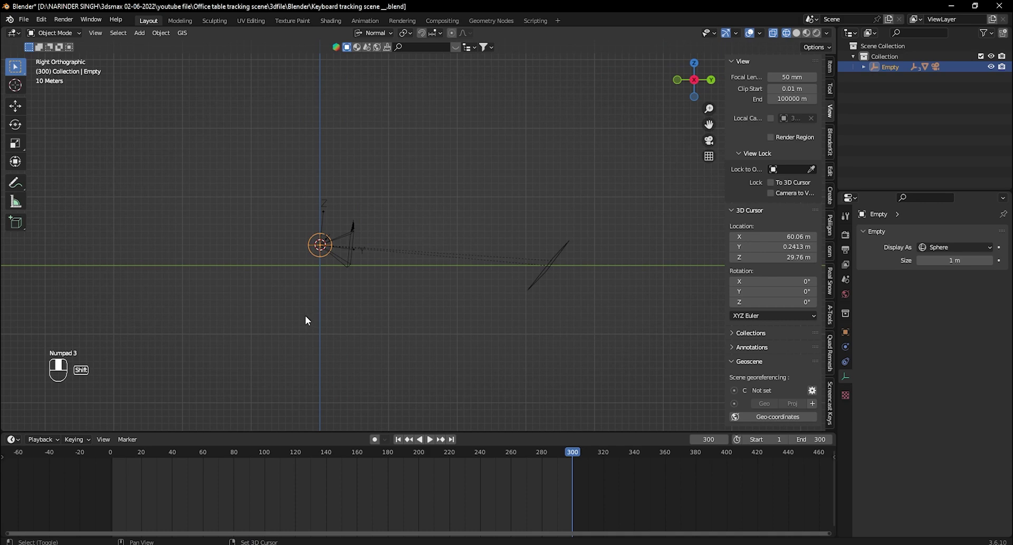
key("r")
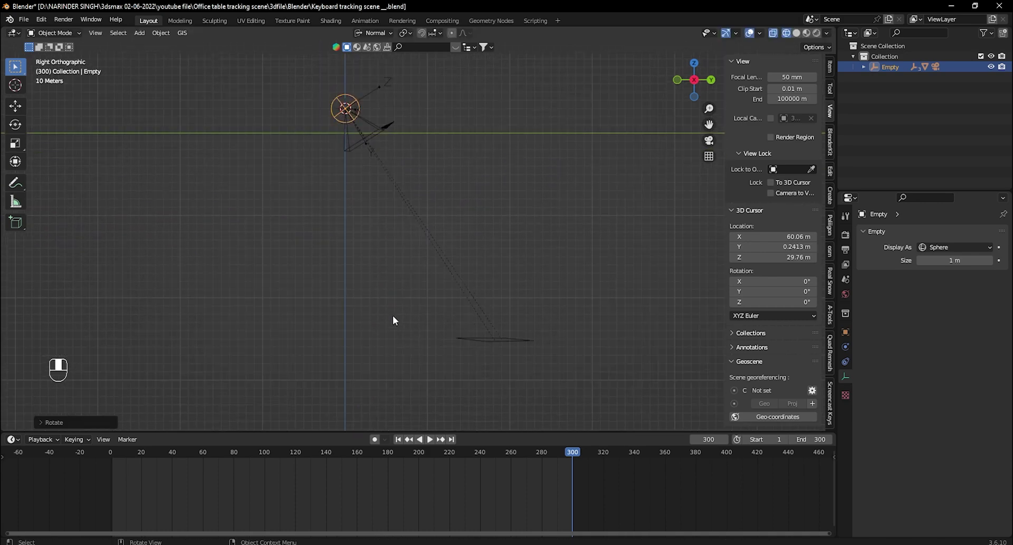
key("r")
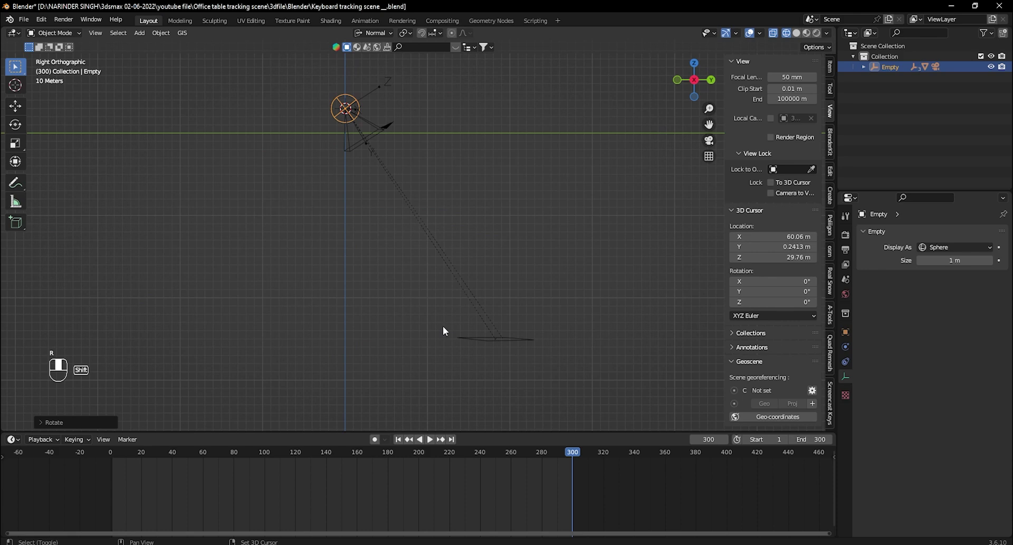
key("KP_7")
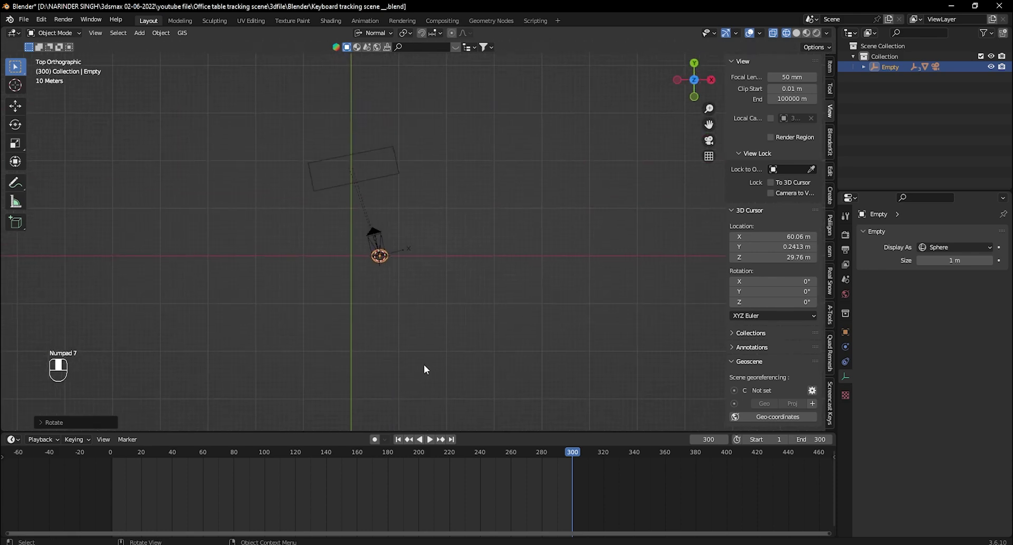
left_click_drag(444, 354, 518, 224)
key("r")
key("r")
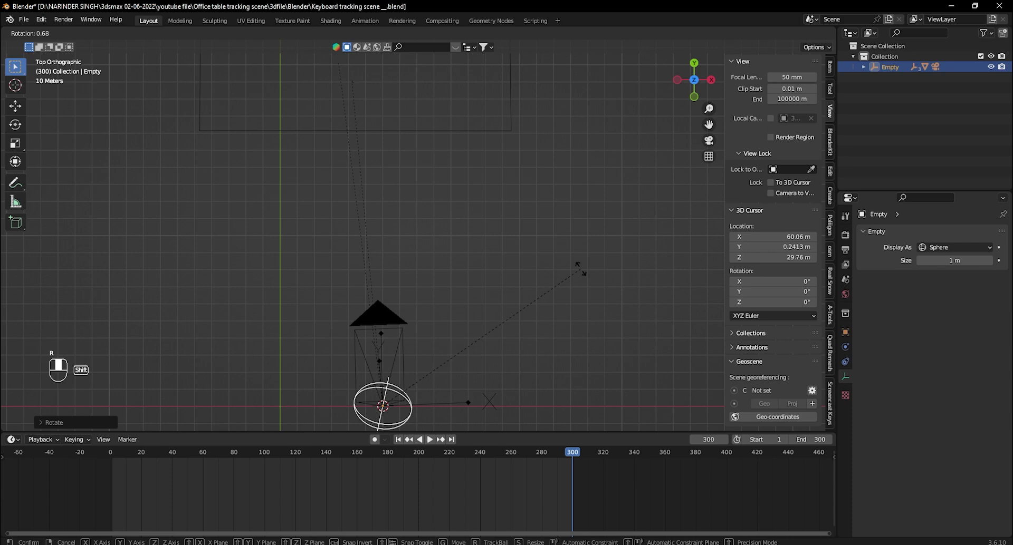
Refine the Empty's rotation from front and top views, then return to the tracked camera view.
key("KP_1")
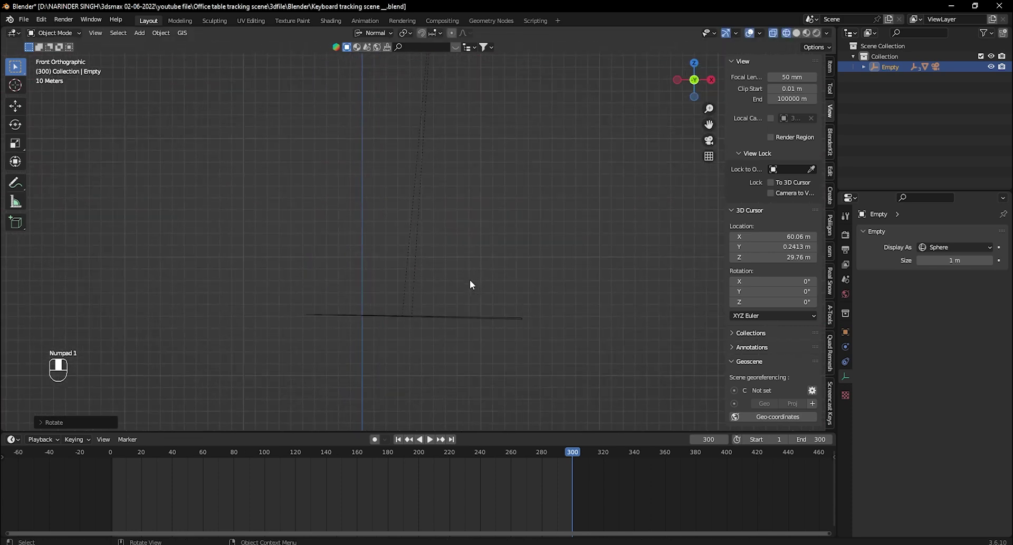
key("r")
middle_click(466, 357)
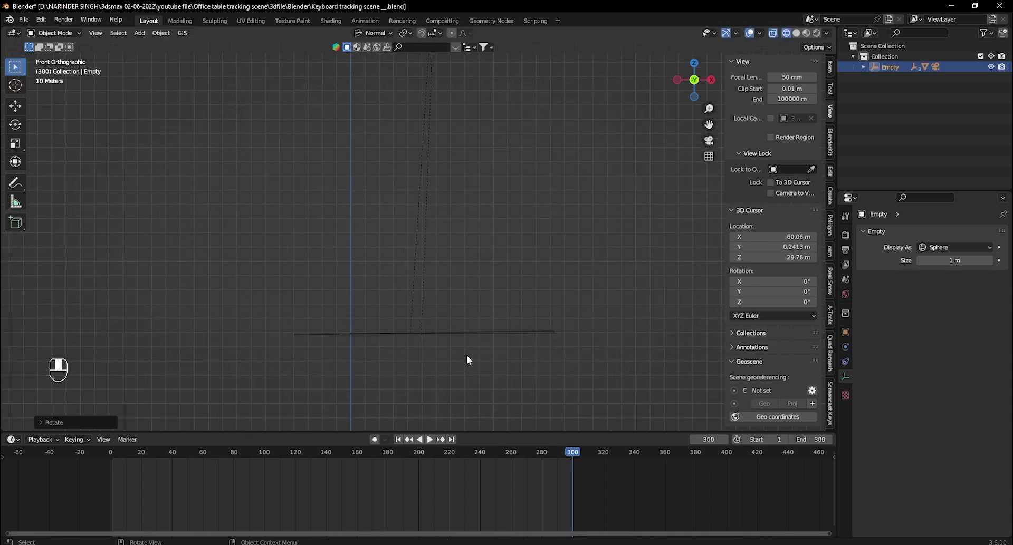
left_click_drag(529, 317, 167, 296)
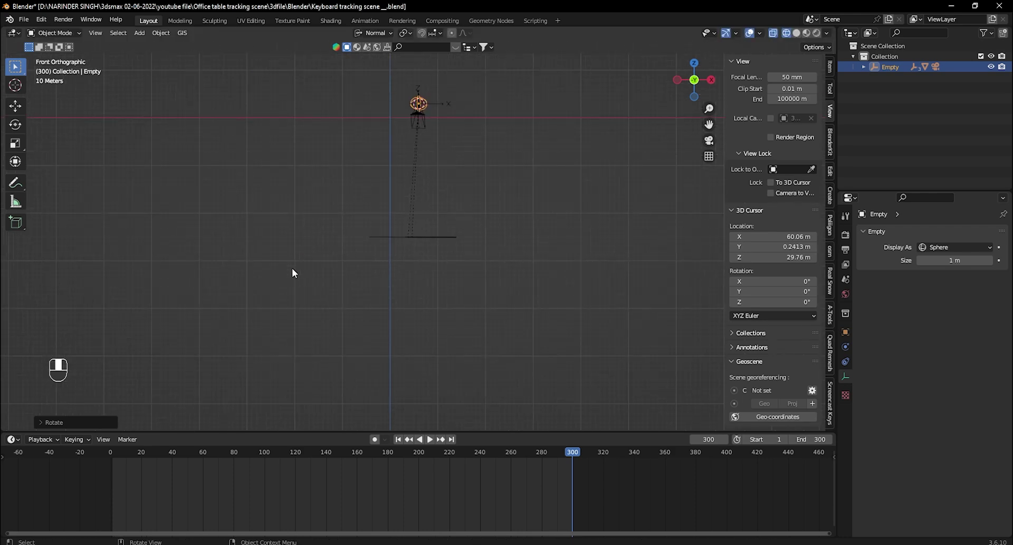
key("KP_7")
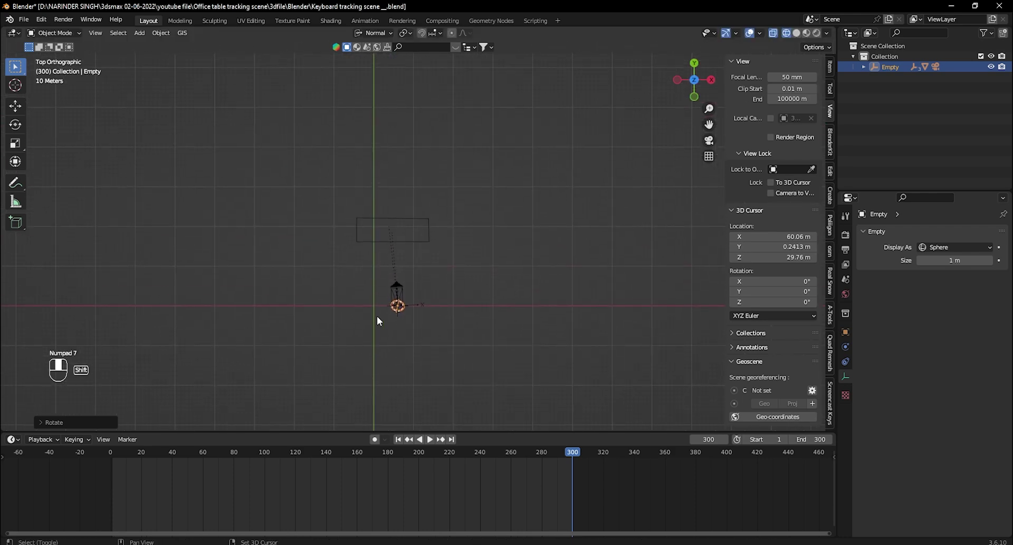
key("KP_3")
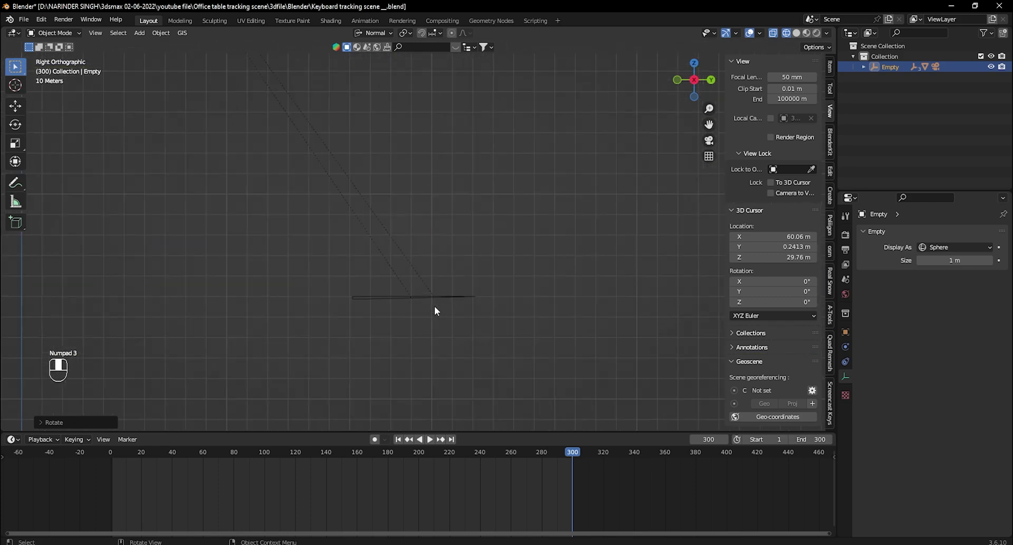
key("KP_0")
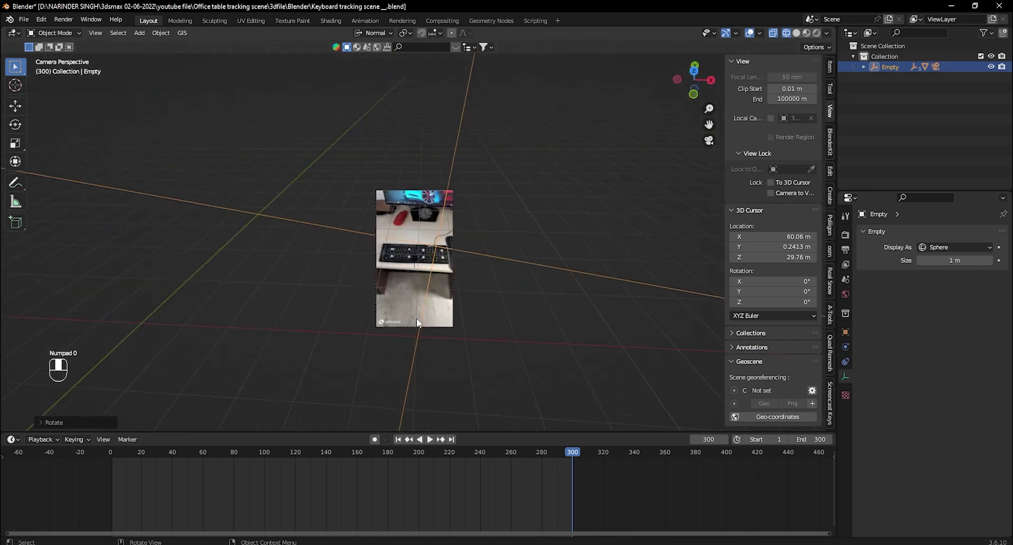
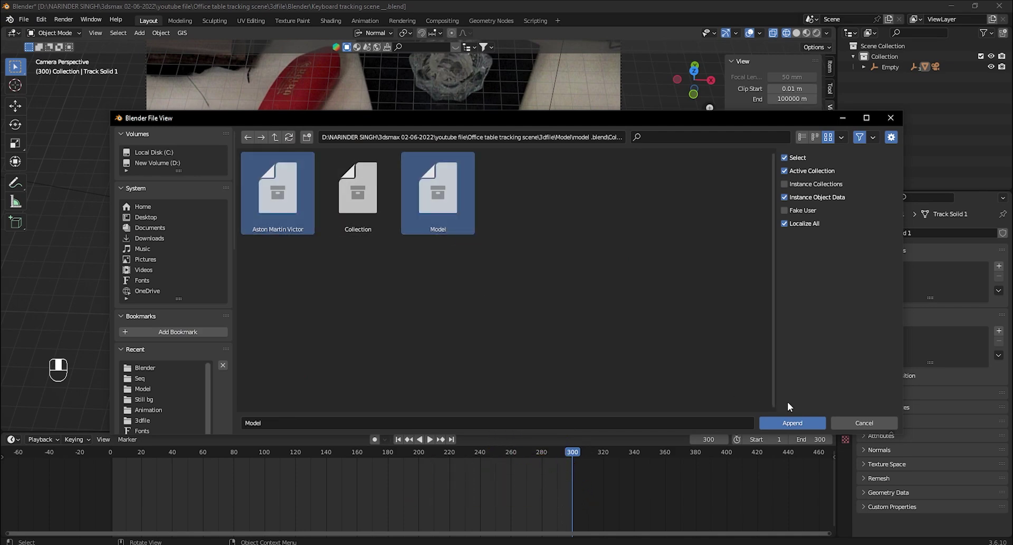
Append the Aston Martin Victor and Model collections and frame the appended car in the viewport.
left_click(458, 252)
left_click_drag(923, 183, 905, 81)
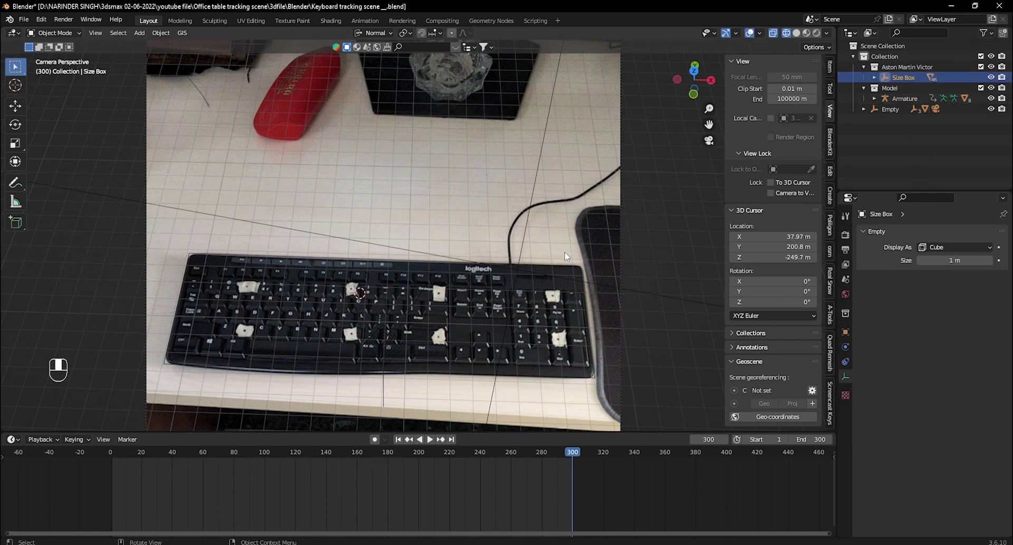
key("shift+a")
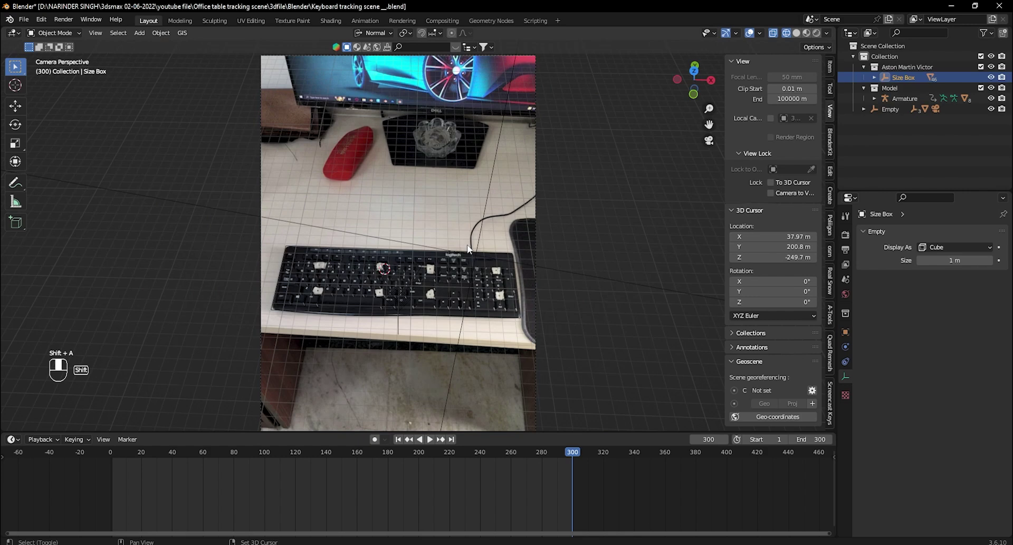
key("KP_Decimal")
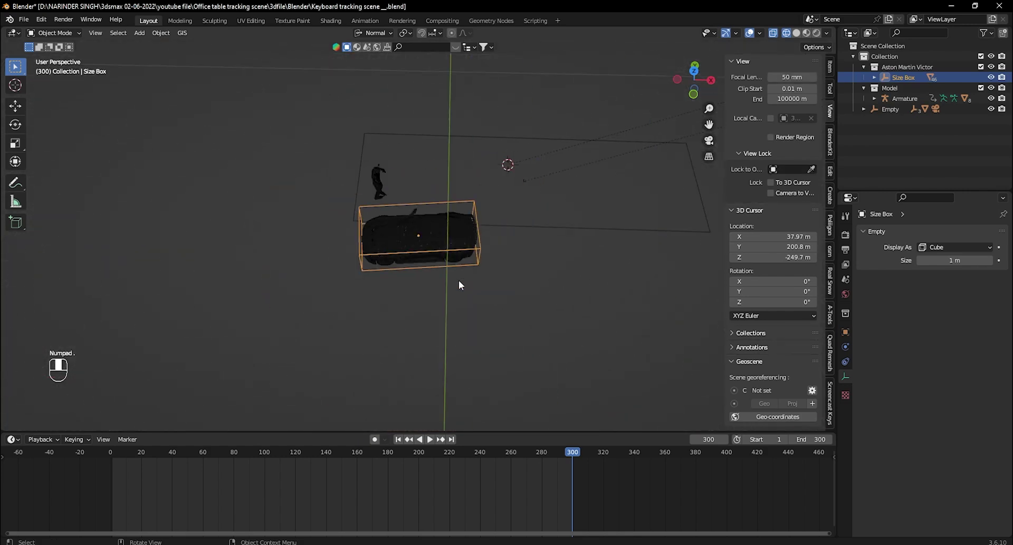
middle_click(415, 257)
left_click_drag(468, 316, 440, 257)
Snap the car's Size Box to the 3D cursor and scale it down to desk size.
key("shift+s")
key("KP_0")
key("KP_Decimal")
key("s")
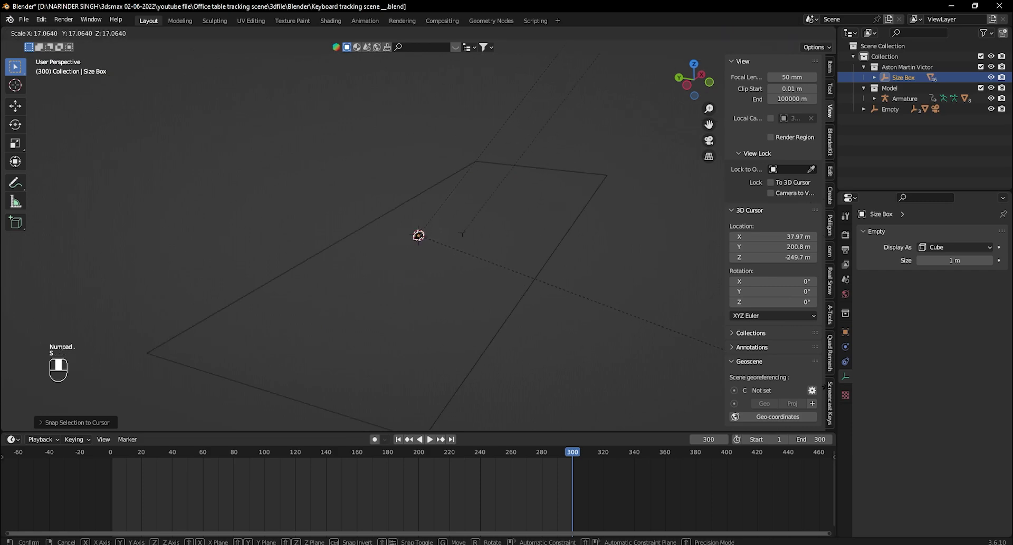
key("s")
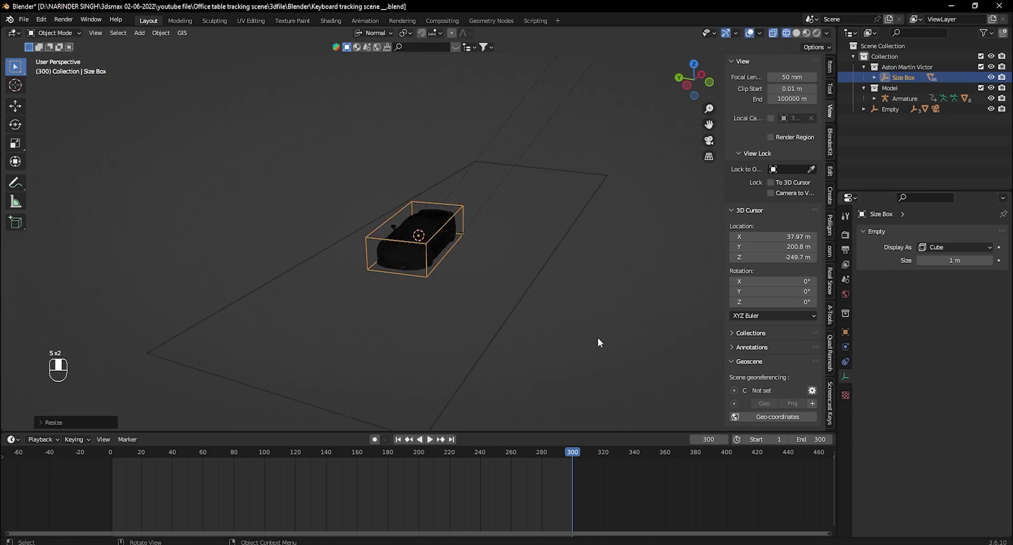
key("KP_0")
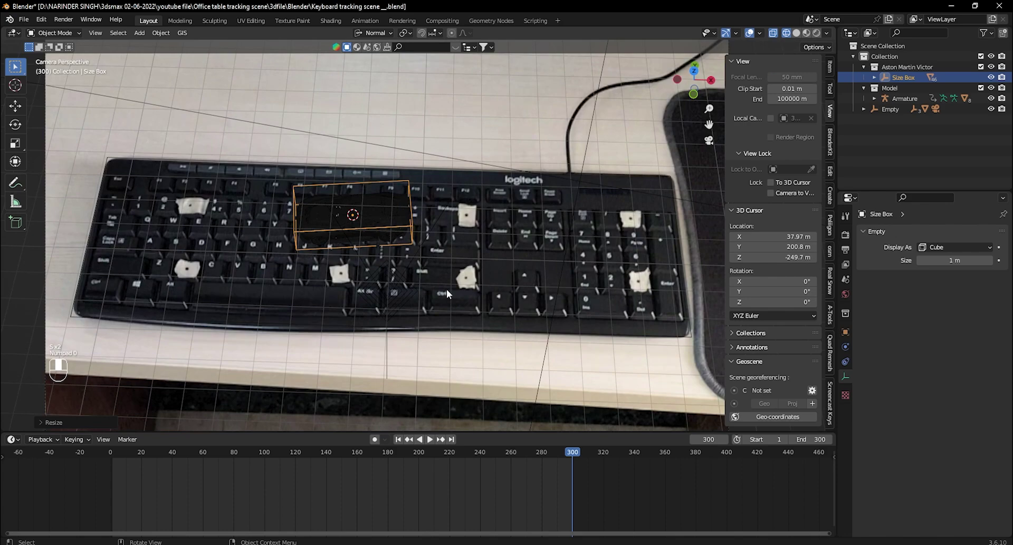
key("s")
Move and rotate the car onto the desk above the keyboard, then set the 3D cursor at the car.
left_click_drag(450, 294, 538, 344)
left_click_drag(486, 299, 443, 331)
left_click_drag(440, 344, 467, 247)
key("g")
key("g")
key("r")
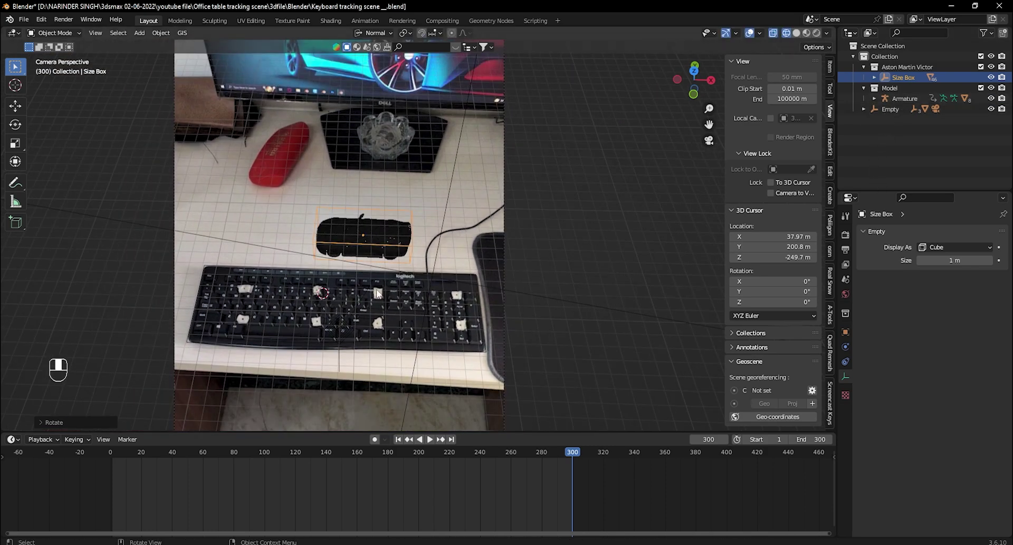
key("shift+s")
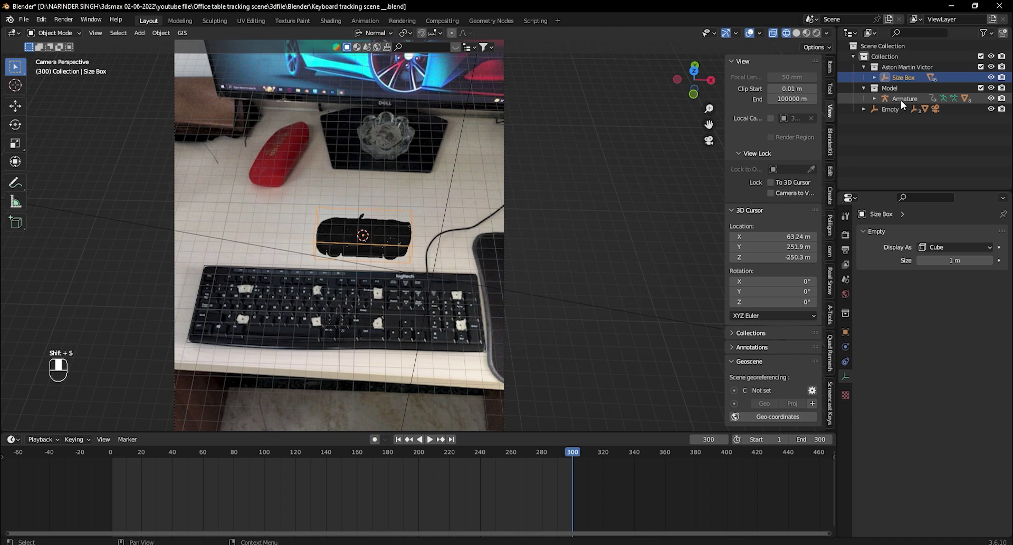
Snap the character Armature to the cursor, resize it and move it beside the car.
key("shift+s")
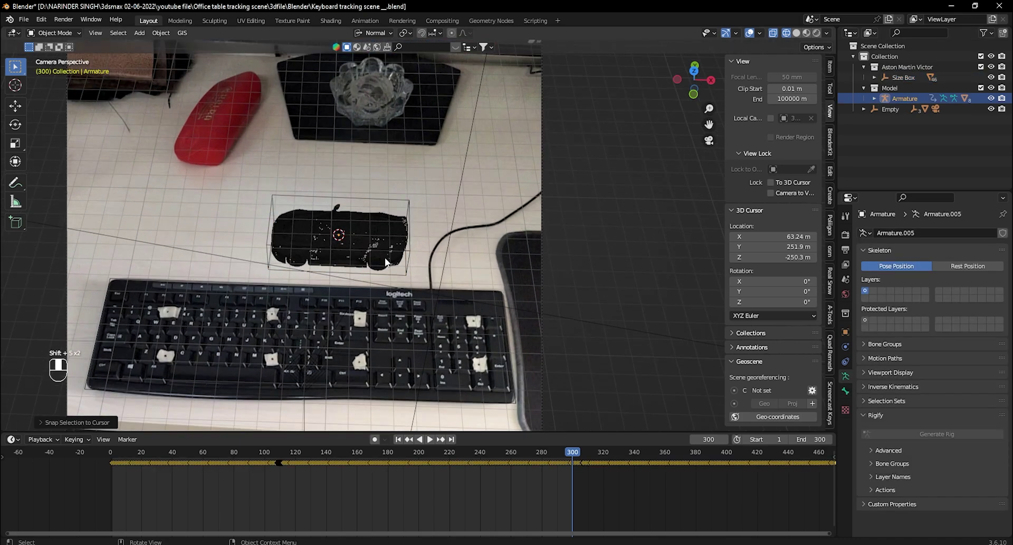
middle_click(386, 268)
key("s")
key("s")
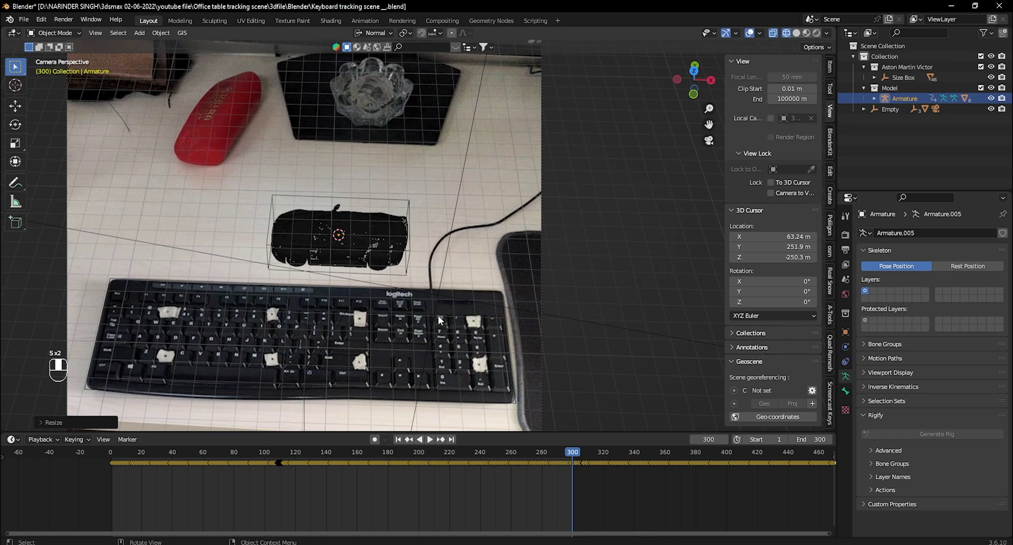
key("s")
key("s")
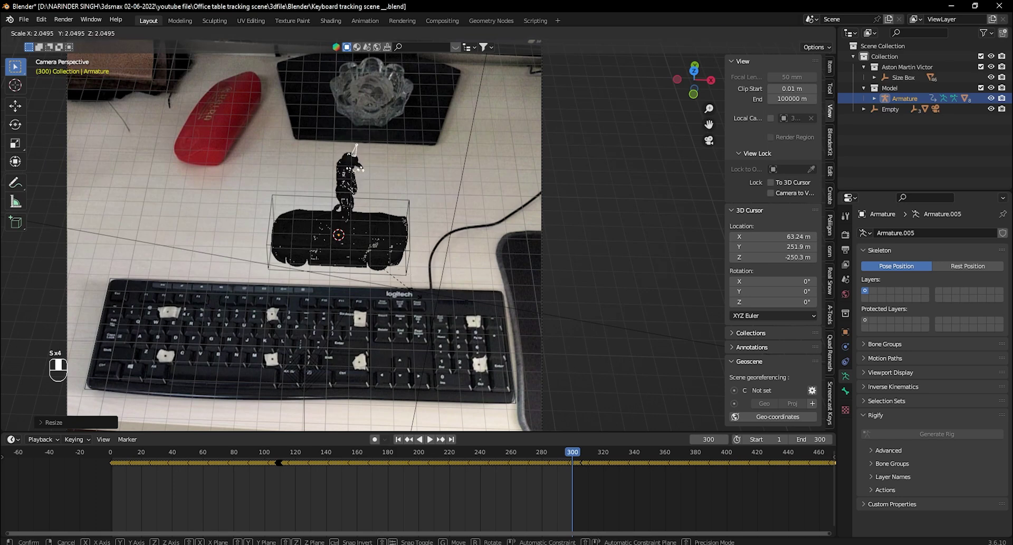
key("g")
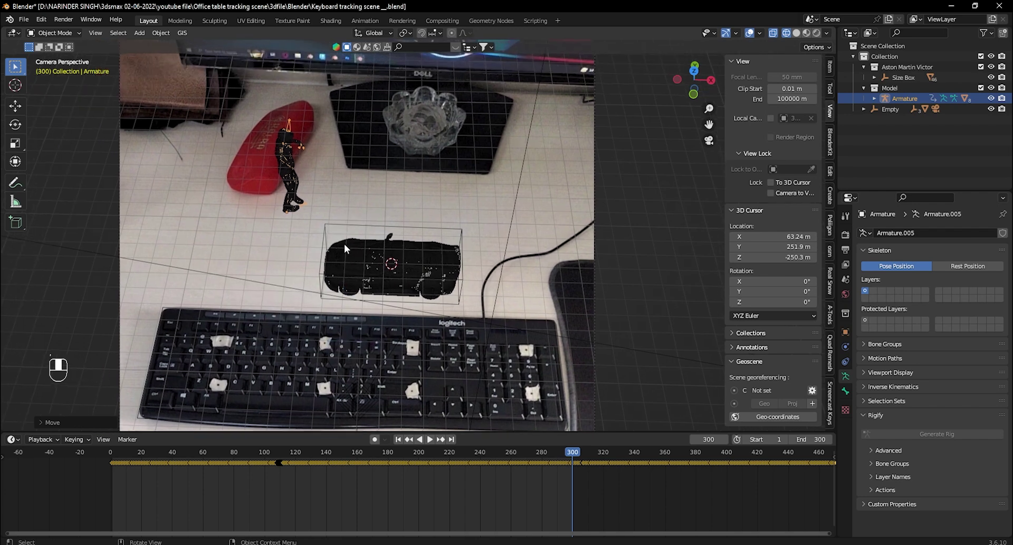
key("g")
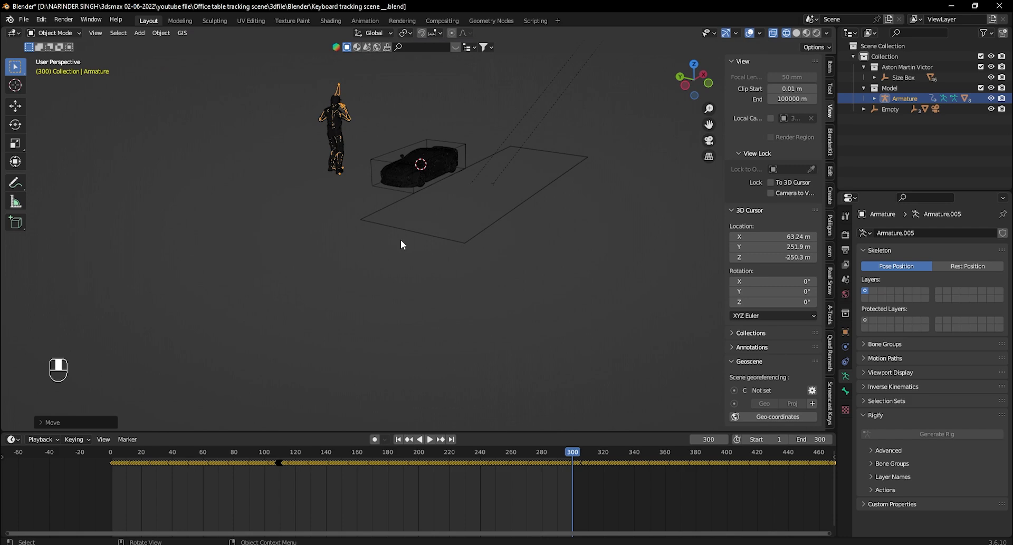
Lower the Track Solid 1 ground plane along Z to sit just beneath the car's wheels.
left_click(395, 209)
key("Tab")
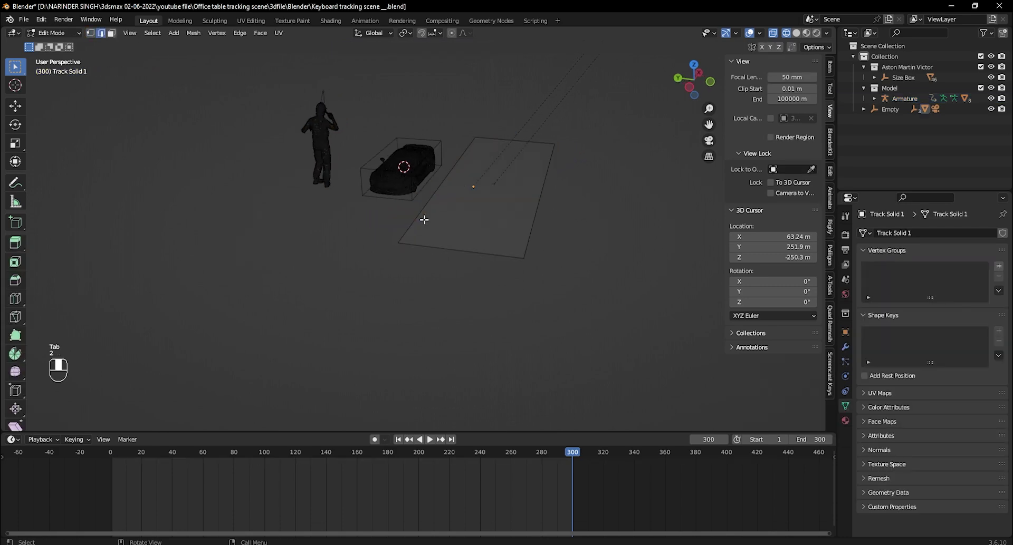
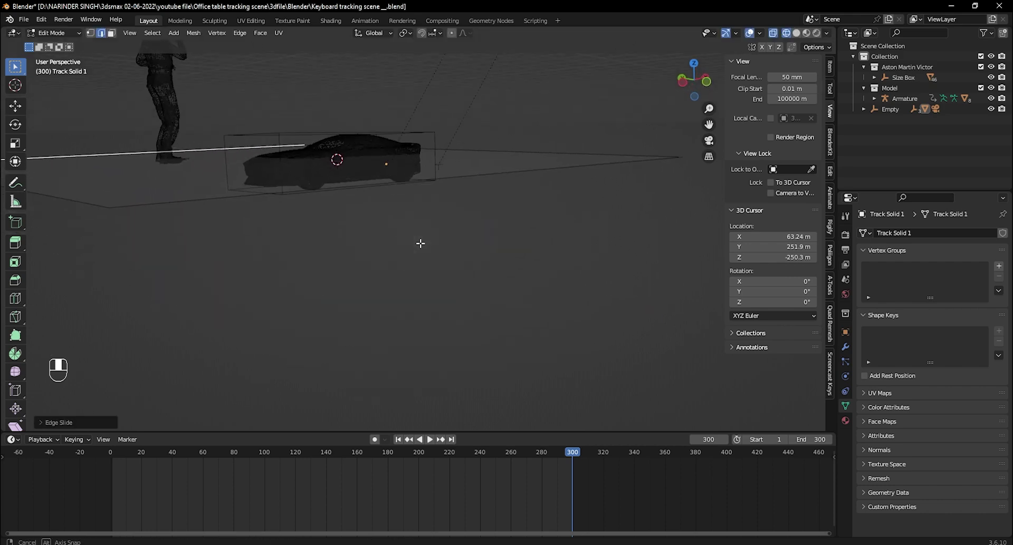
key("Tab")
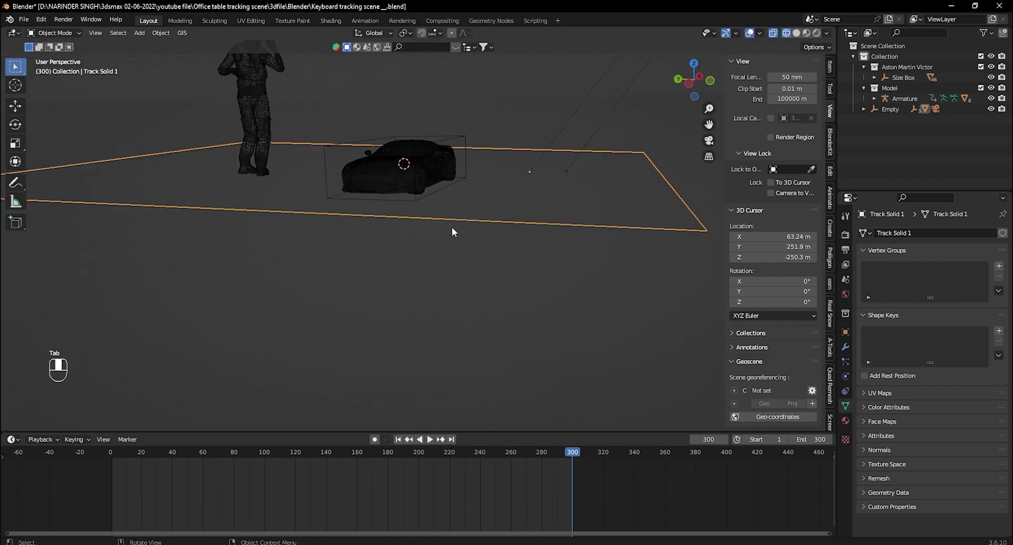
key("g")
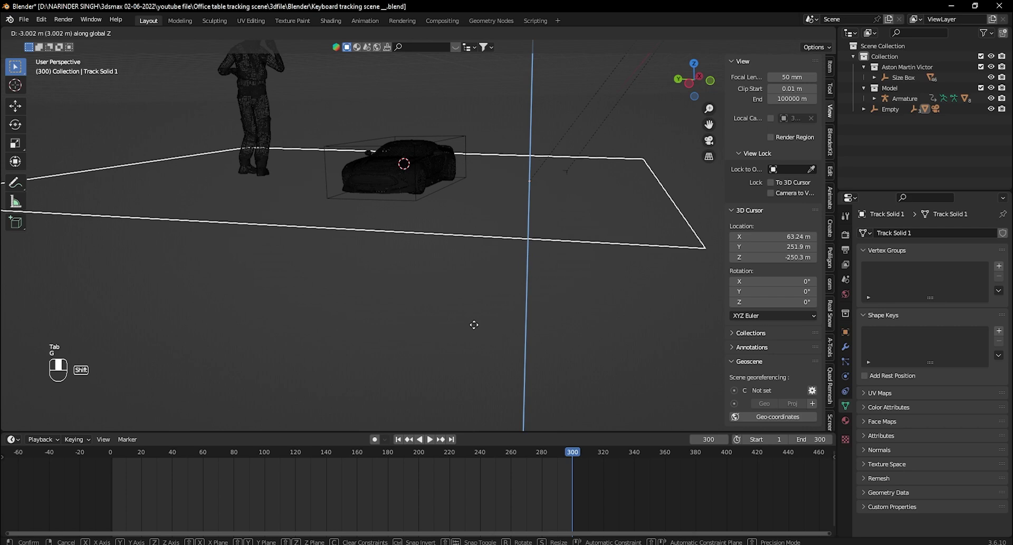
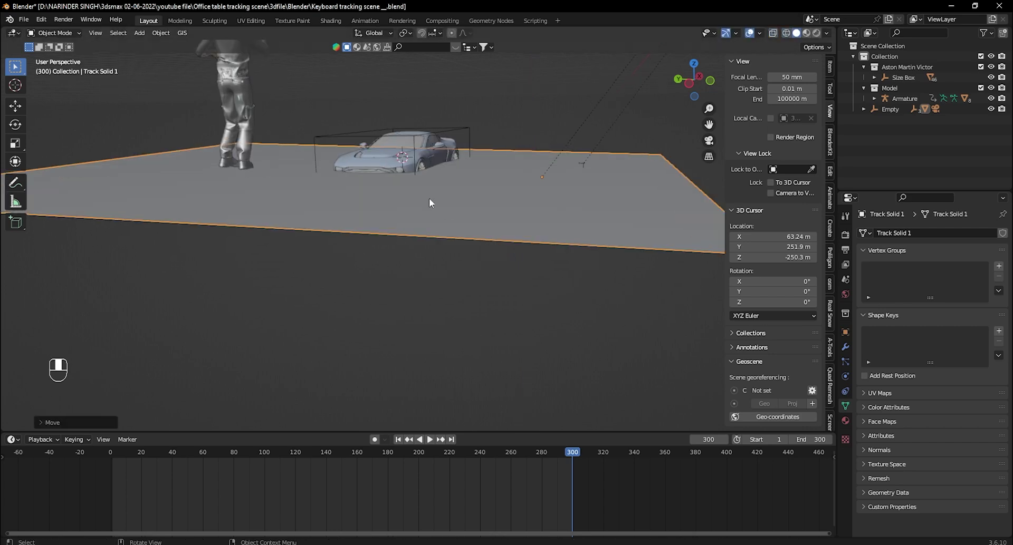
key("g")
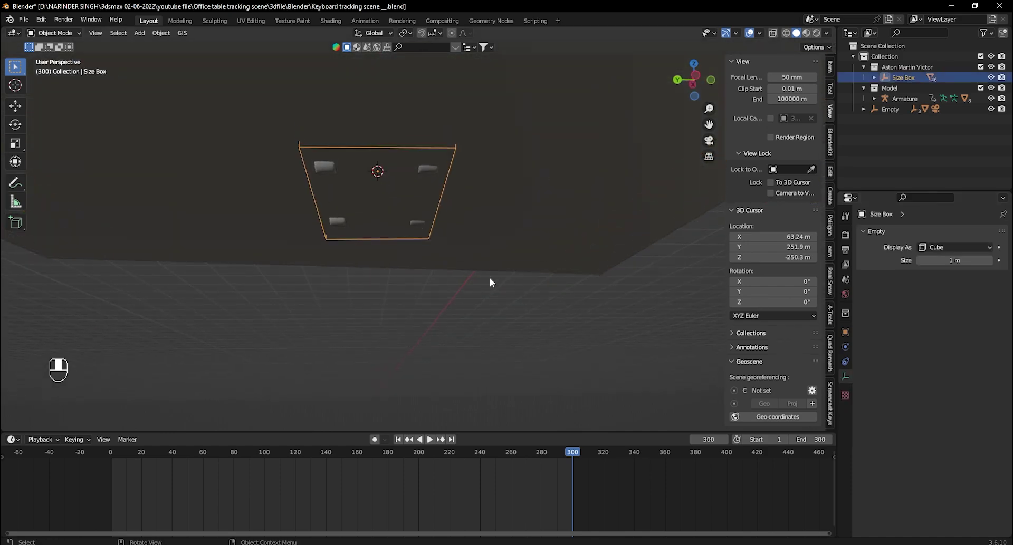
key("g")
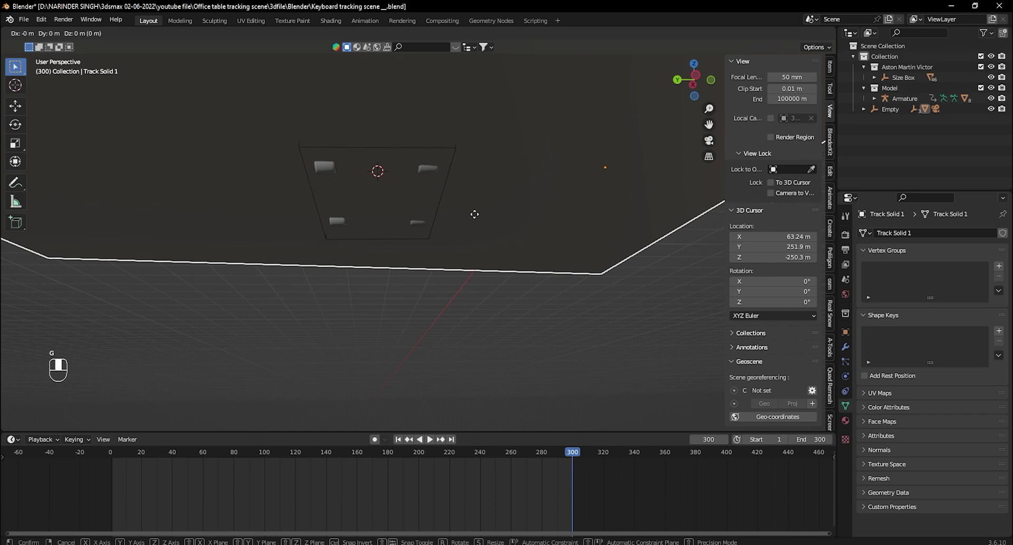
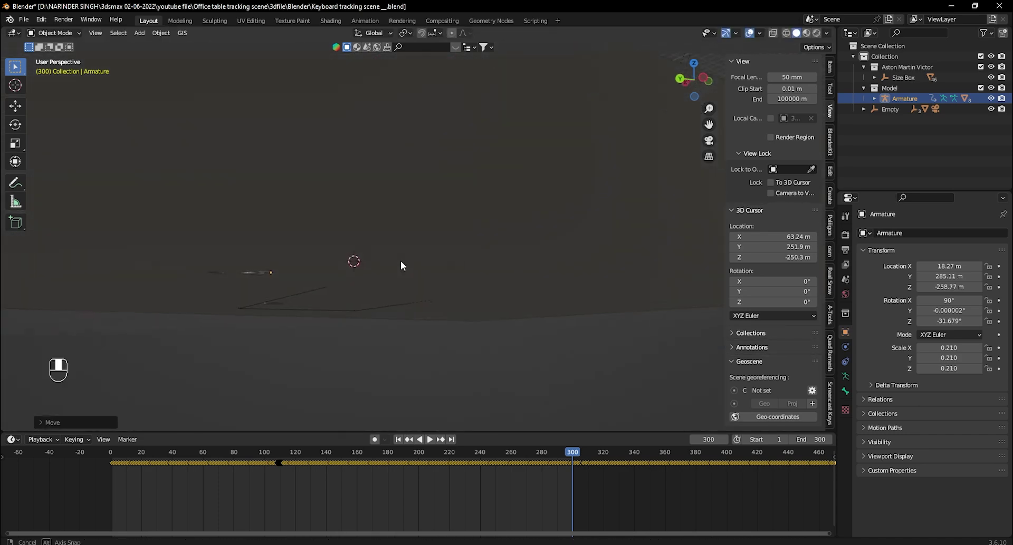
Play the tracked shot through the camera, toggling wireframe to judge the car's fit on the plane.
key("KP_0")
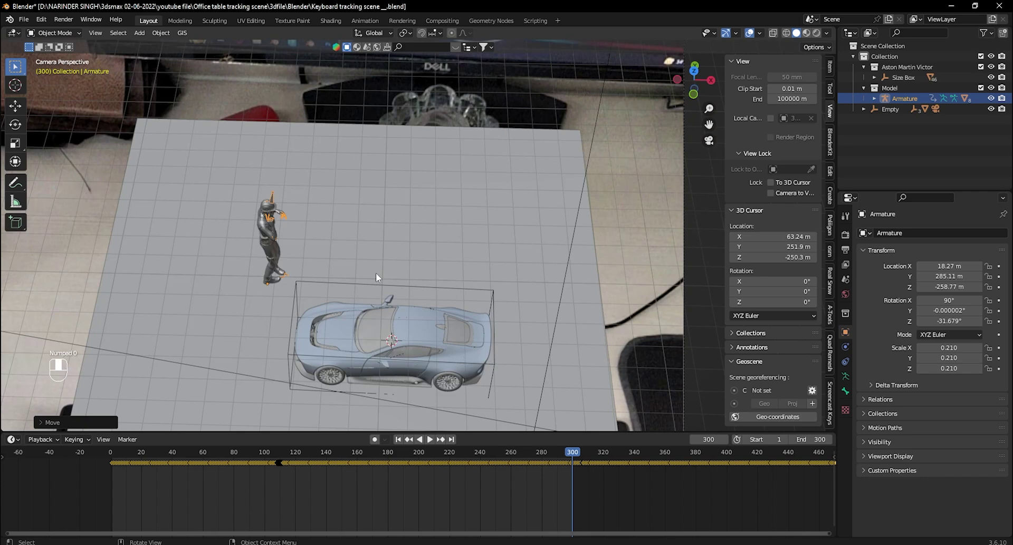
left_click_drag(331, 324, 401, 460)
left_click_drag(401, 460, 331, 307)
key("space")
key("space")
key("shift+z")
key("space")
key("space")
Nudge the car's position and replay the shot to check it against the ground plane.
key("g")
left_click_drag(331, 308, 339, 329)
key("g")
key("space")
left_click_drag(343, 345, 433, 458)
key("space")
key("g")
left_click_drag(434, 457, 449, 247)
key("space")
key("space")
Hide an obstructing object and replay to inspect the car beside the character.
left_click(448, 247)
key("h")
key("space")
key("space")
left_click_drag(763, 38, 542, 300)
left_click_drag(542, 300, 423, 245)
key("space")
key("space")
Scale the car up to about 22.4, shift it slightly, unhide objects and reselect its Size Box.
left_click(423, 245)
left_click_drag(425, 248, 474, 204)
key("s")
key("g")
key("space")
key("space")
key("alt+h")
left_click(526, 107)
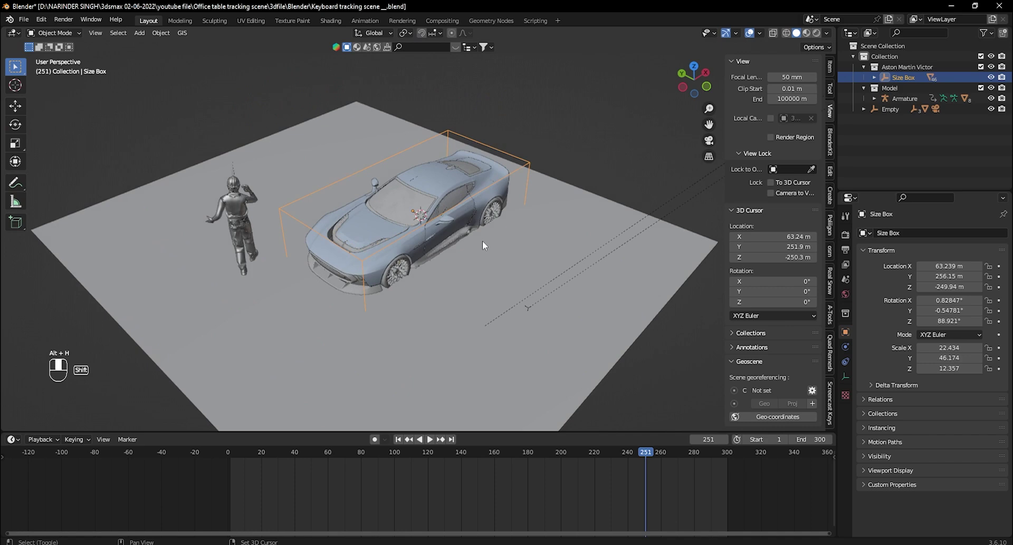
Lift the car about 2.7 m and start enlarging the character from scale 0.21 toward 0.257.
key("g")
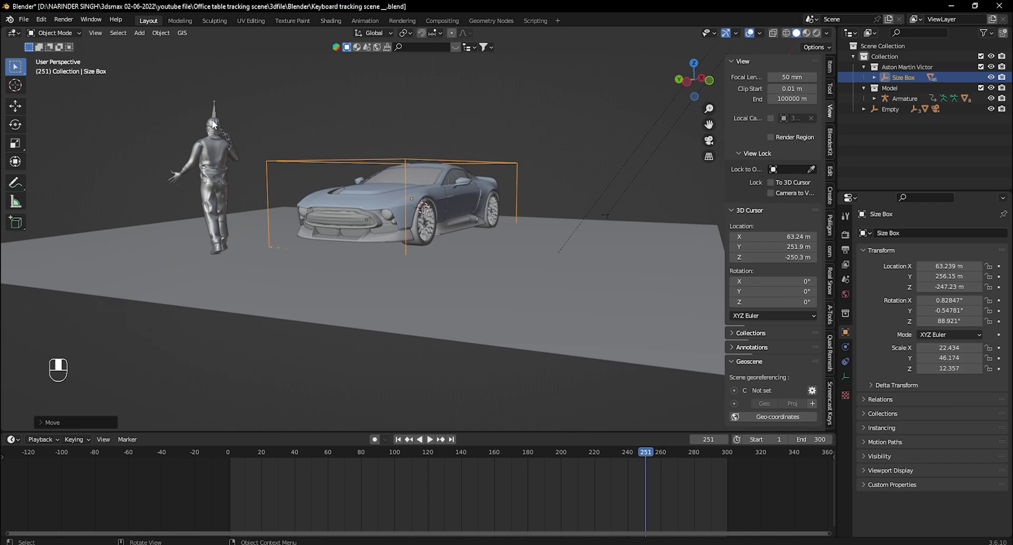
key("s")
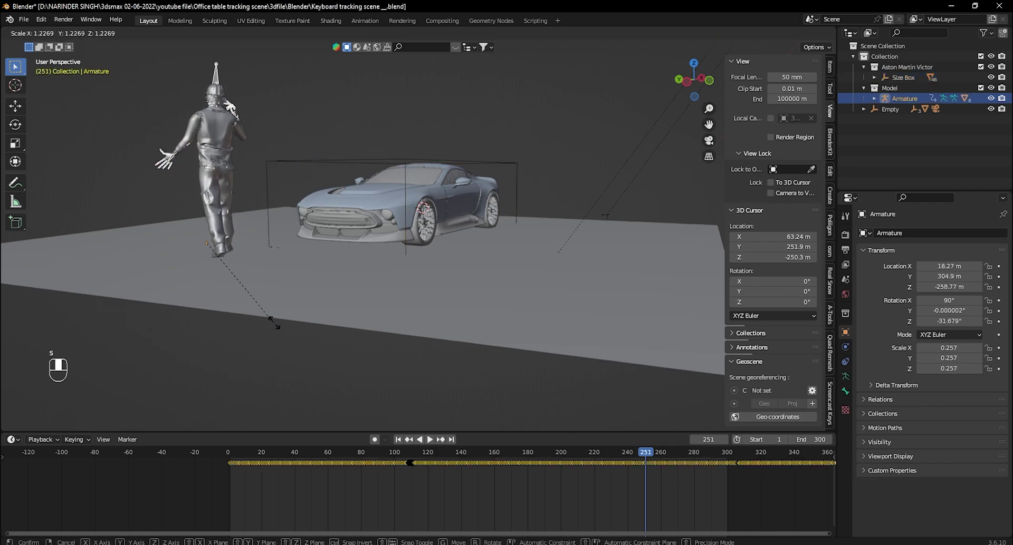
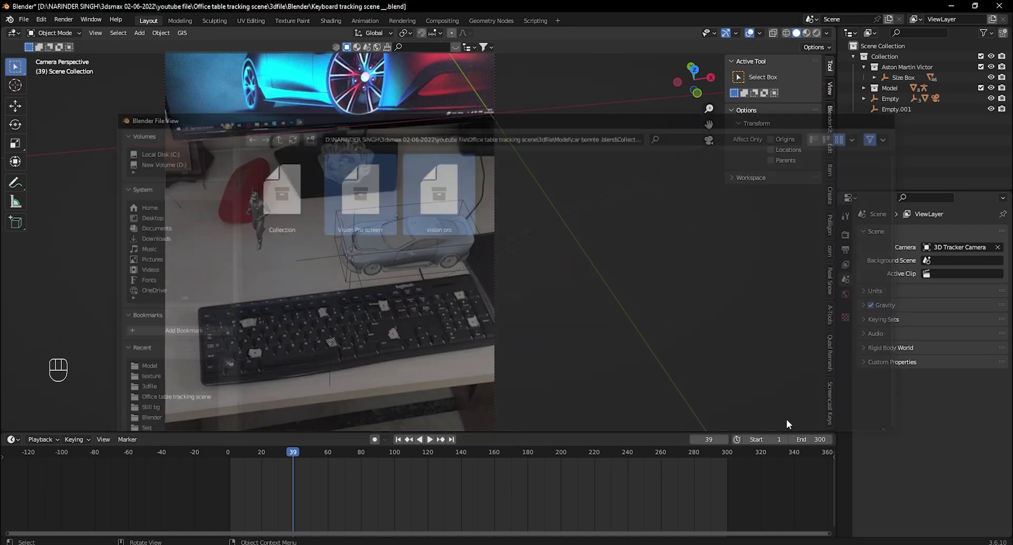
Append the Vision Pro screen collection and snap it to the 3D cursor beside the car.
left_click(583, 293)
left_click(480, 140)
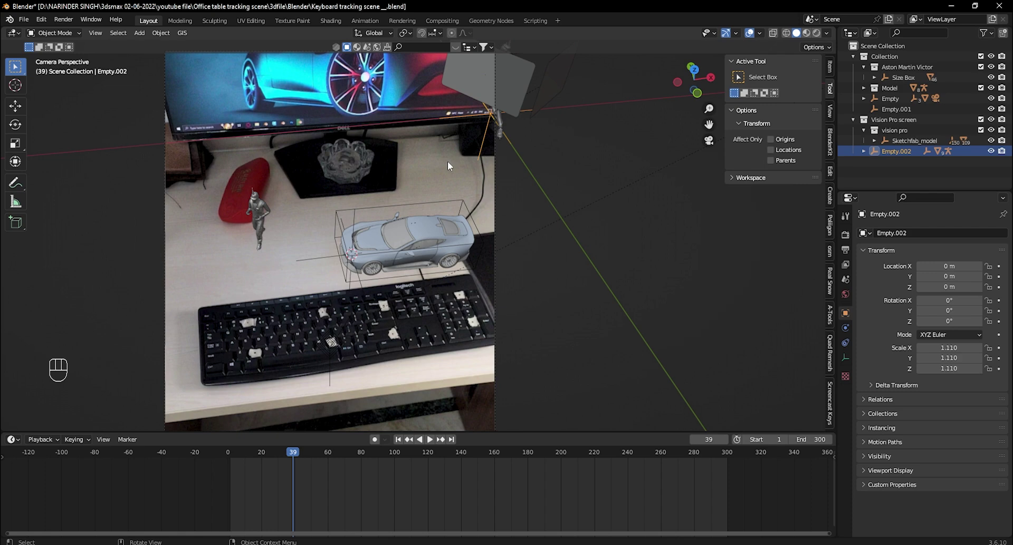
key("shift+s")
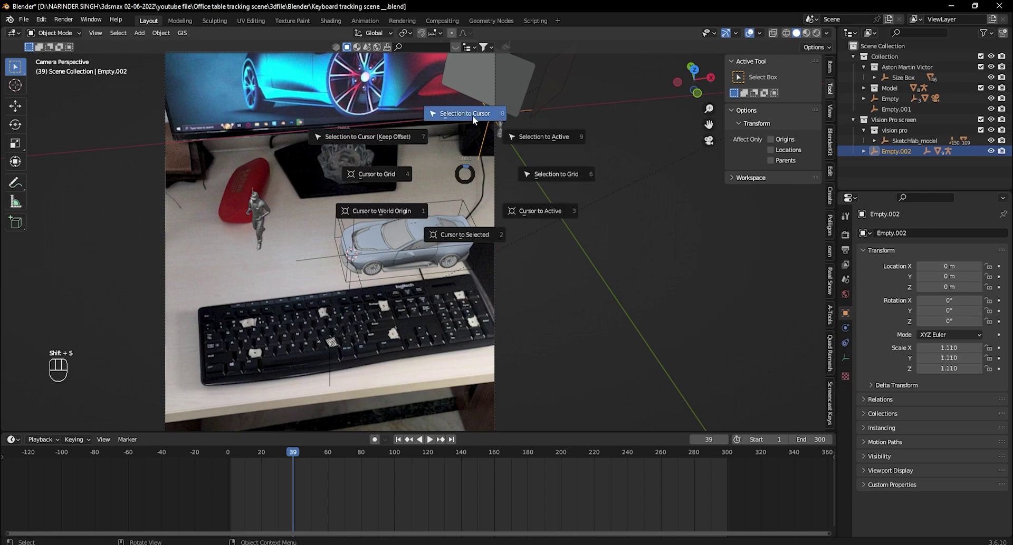
key("s")
Scale the Vision Pro screen empty up to about 30 so it fits the scene.
key("s")
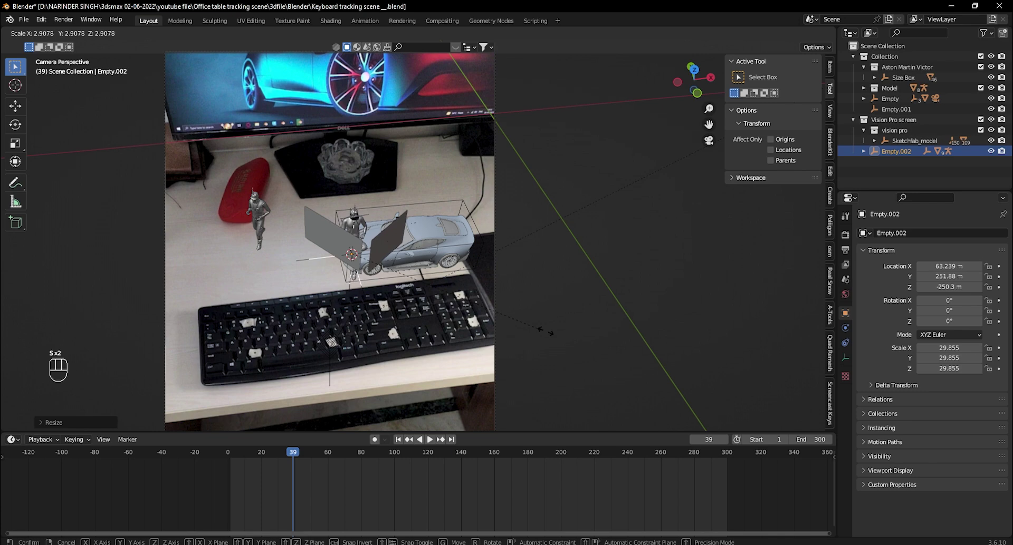
key("alt+h")
left_click_drag(408, 315, 383, 295)
Rotate Empty.002 by -90° on Z so the screen stands sideways beside the seated character.
key("KP_1")
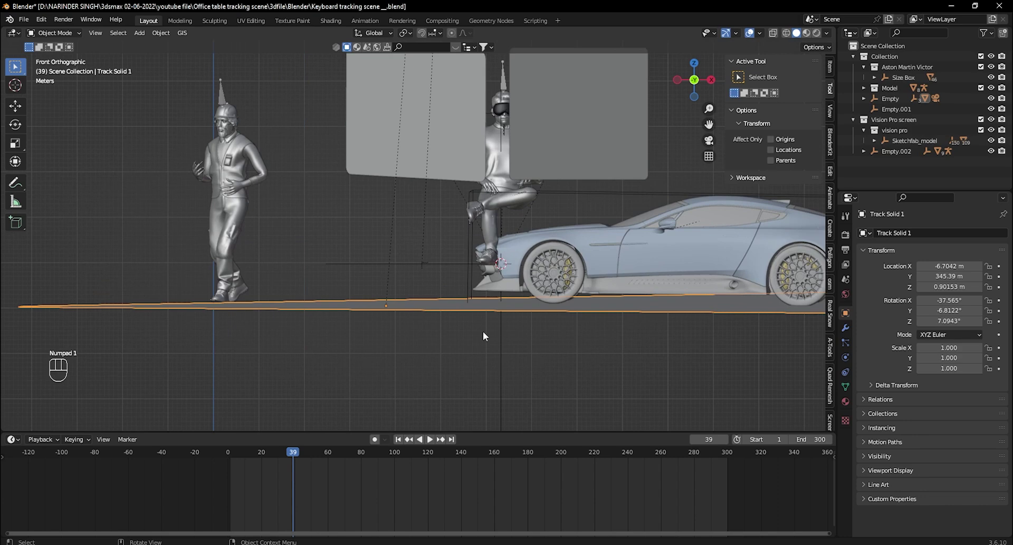
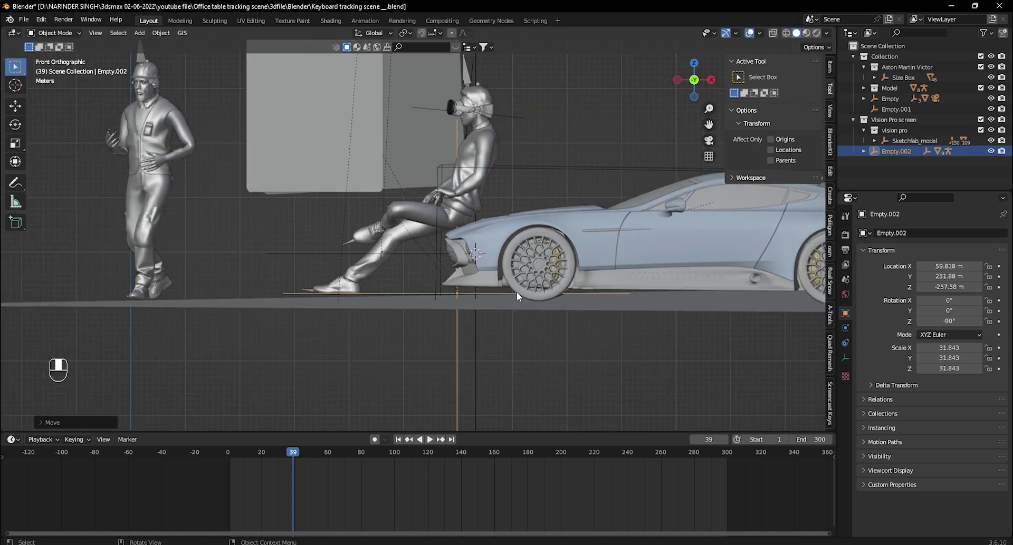
left_click(216, 349)
left_click_drag(272, 349, 62, 37)
left_click_drag(62, 36, 576, 146)
key("shift+z")
left_click_drag(576, 147, 430, 282)
key("r")
key("shift+z")
left_click(430, 282)
Scale the Vision Pro screen back down to about 28.85 after checking it from around the car.
left_click_drag(430, 283, 58, 36)
left_click_drag(58, 37, 443, 304)
left_click_drag(443, 304, 493, 325)
key("s")
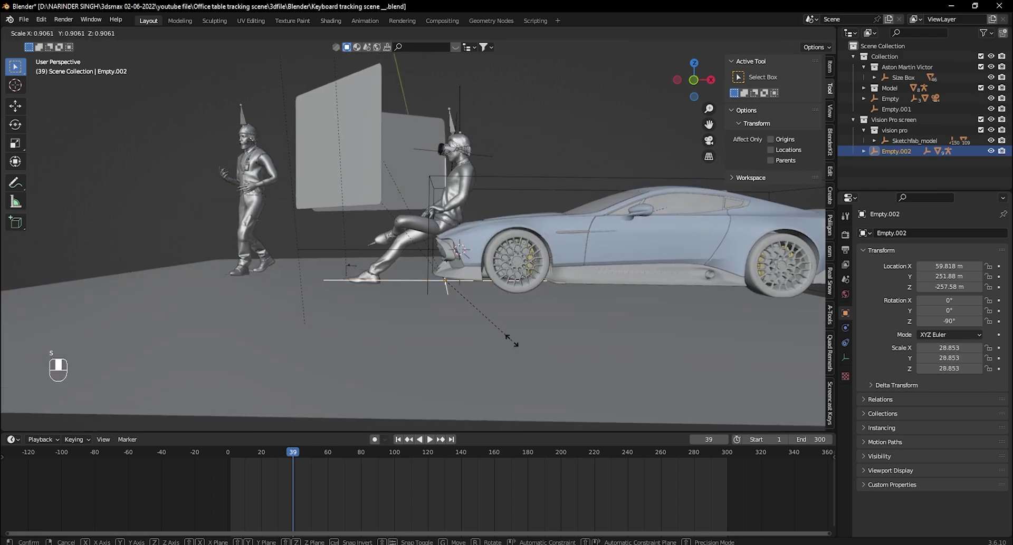
left_click_drag(473, 309, 445, 314)
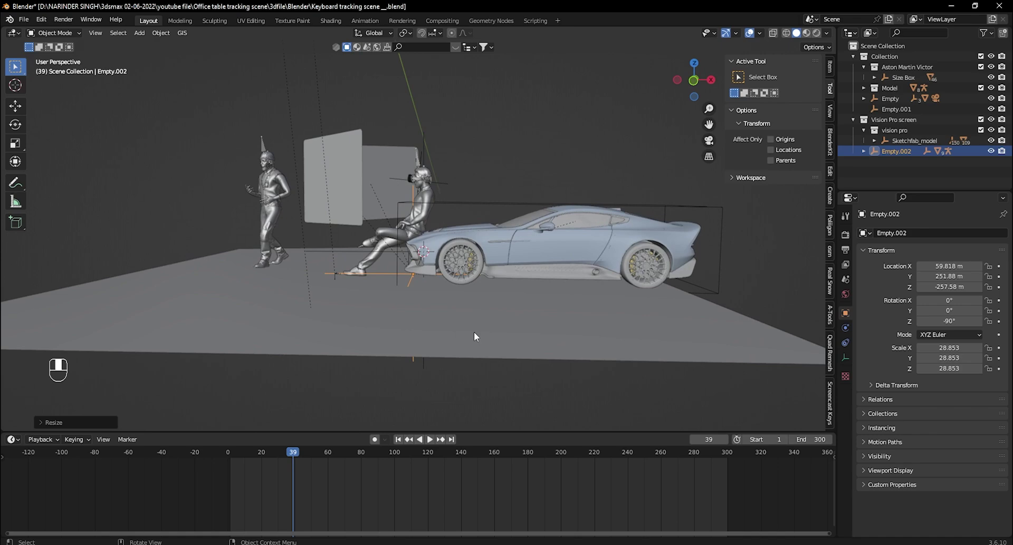
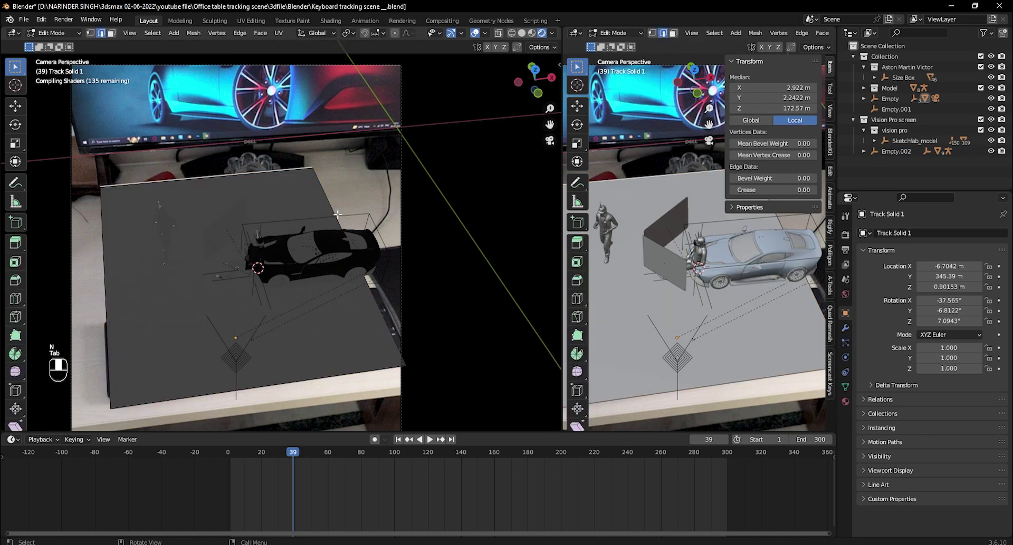
Slide Track Solid 1's edge vertices out along X so the ground plane reaches under the standing character.
key("2")
key("g")
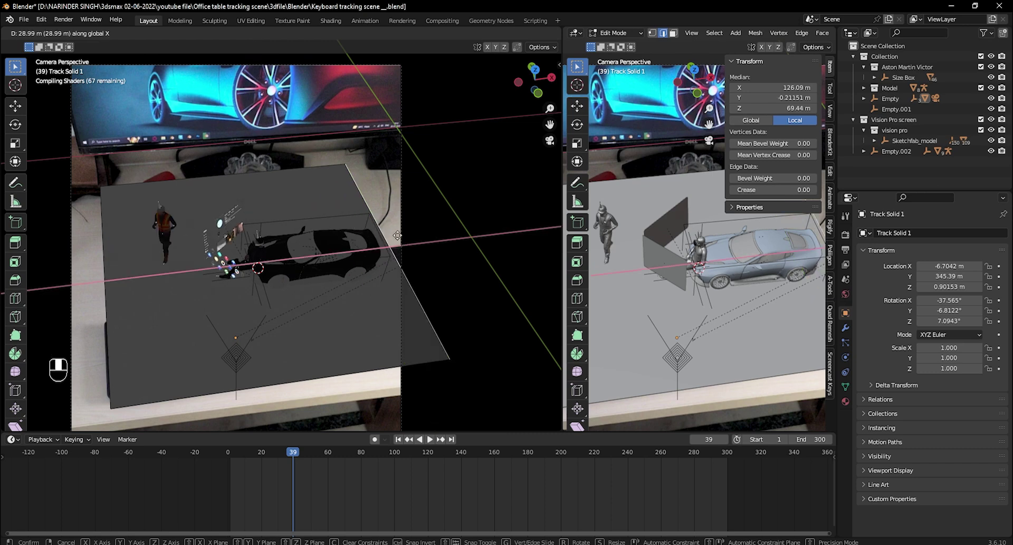
key("Tab")
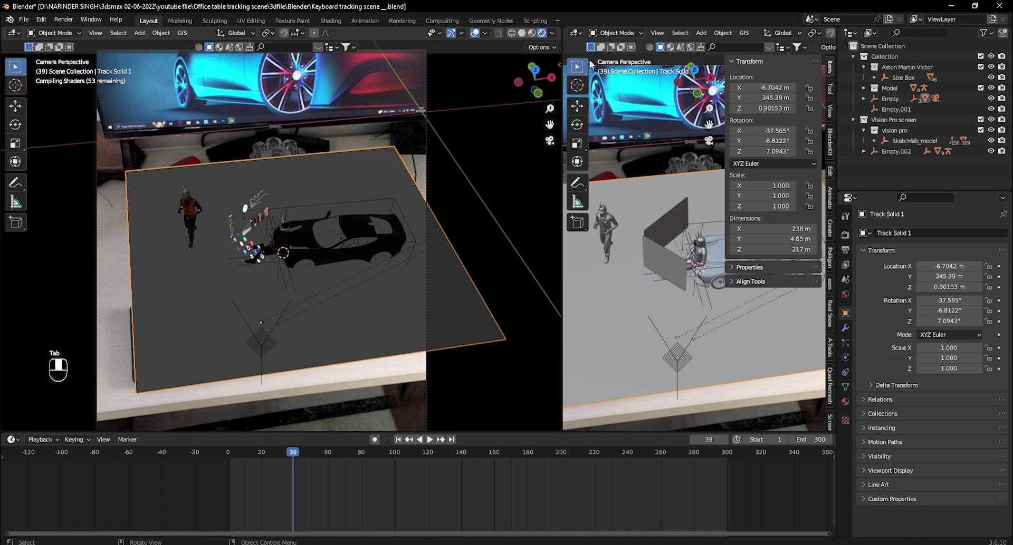
Split the workspace and turn the second area into a Shader Editor.
left_click_drag(580, 34, 620, 269)
key("n")
left_click_drag(620, 269, 851, 239)
left_click(850, 239)
Switch the render engine to Cycles and make Track Solid 1 a shadow catcher.
left_click_drag(851, 239, 943, 238)
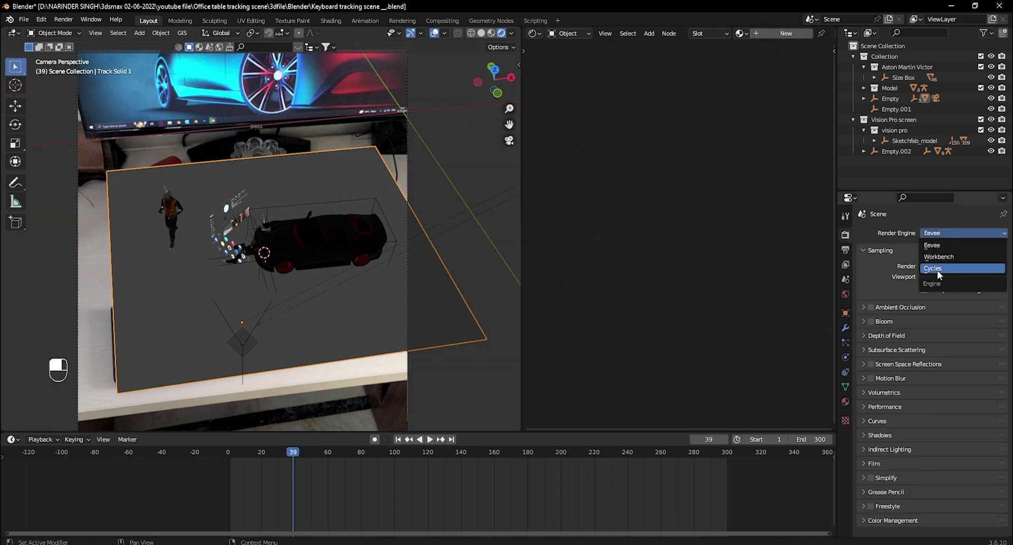
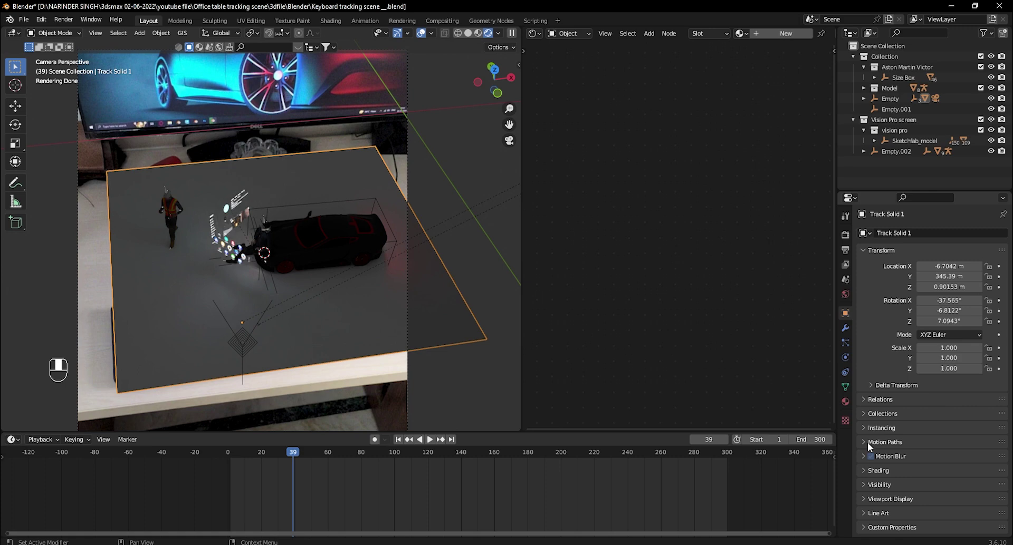
left_click_drag(868, 485, 923, 439)
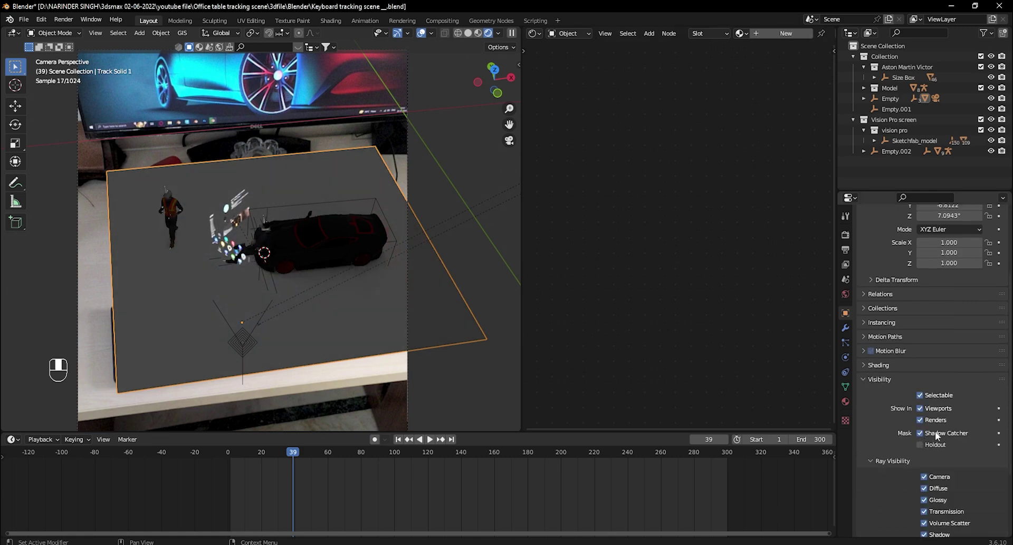
left_click(752, 326)
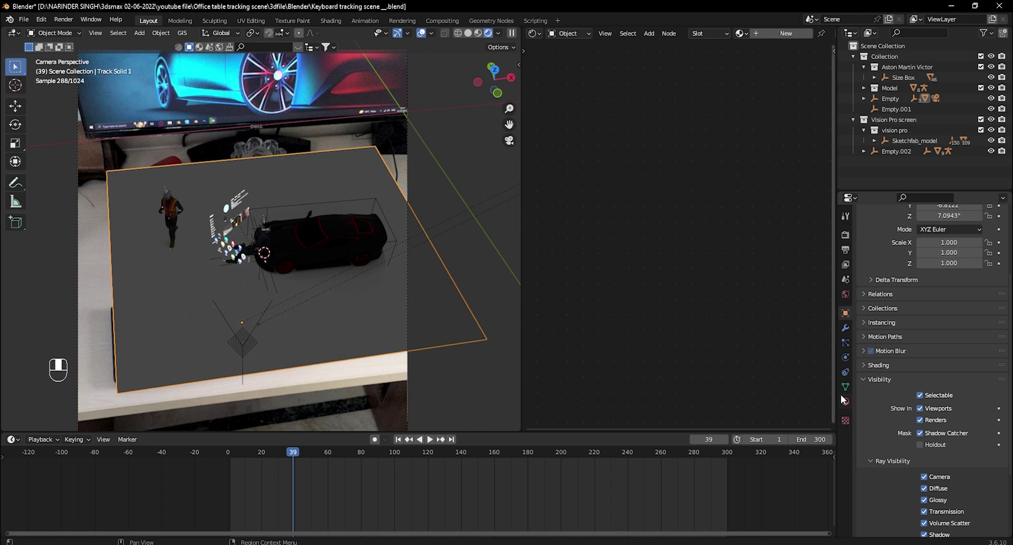
Enable Film > Transparent so the footage shows through the render.
left_click(849, 240)
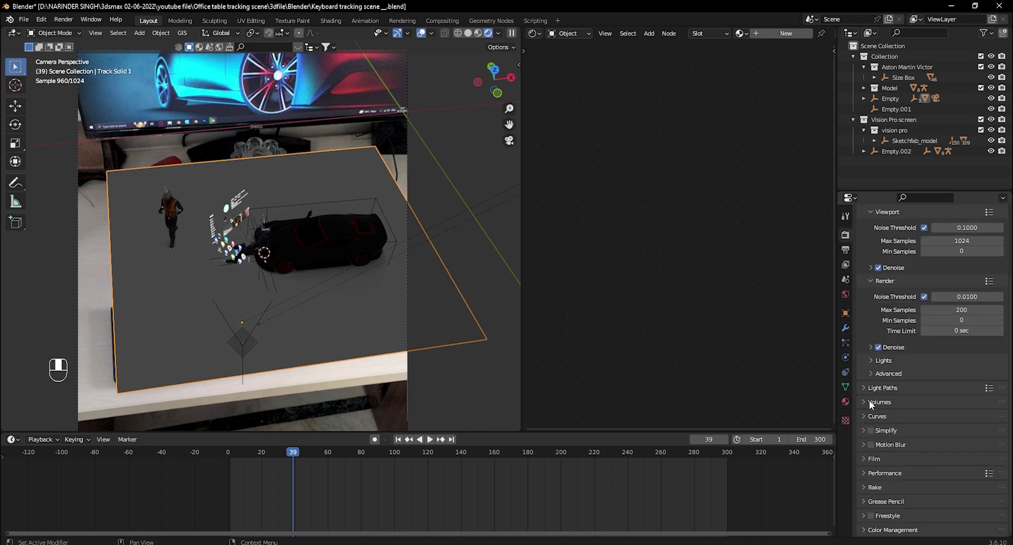
left_click_drag(865, 468, 881, 475)
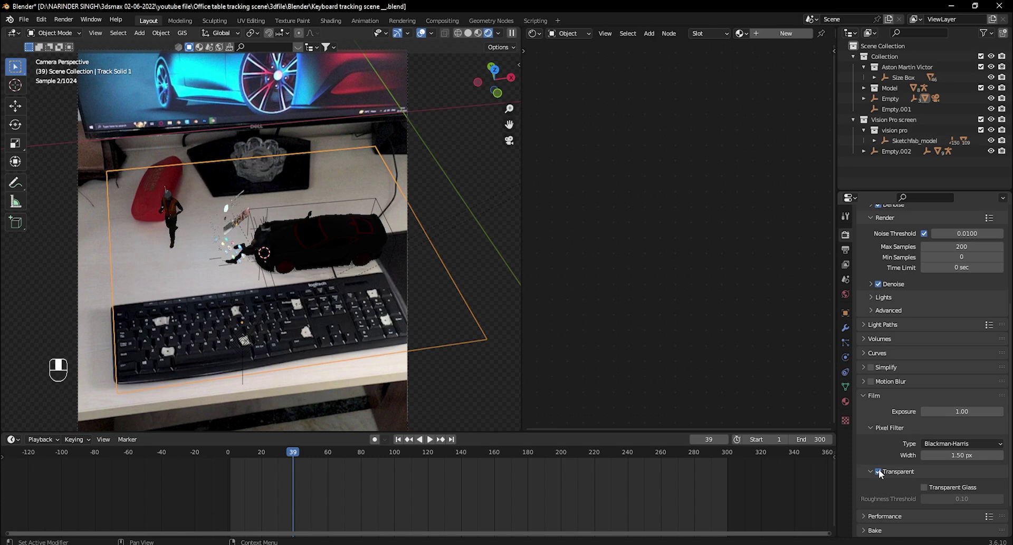
left_click(689, 356)
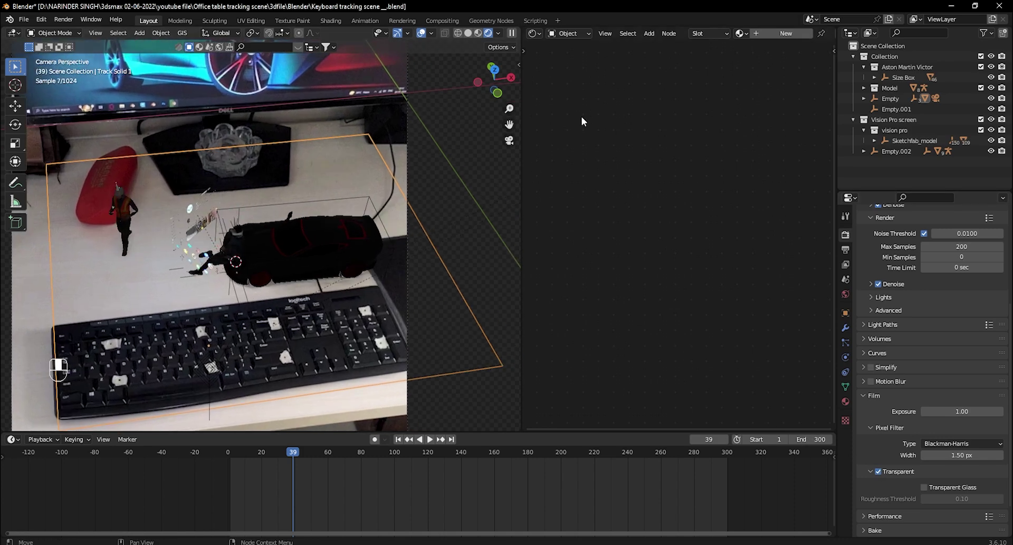
left_click_drag(568, 37, 628, 272)
Add a Nishita Sky Texture to the world background at strength 0.1 with a dimmed sun.
key("shift+a")
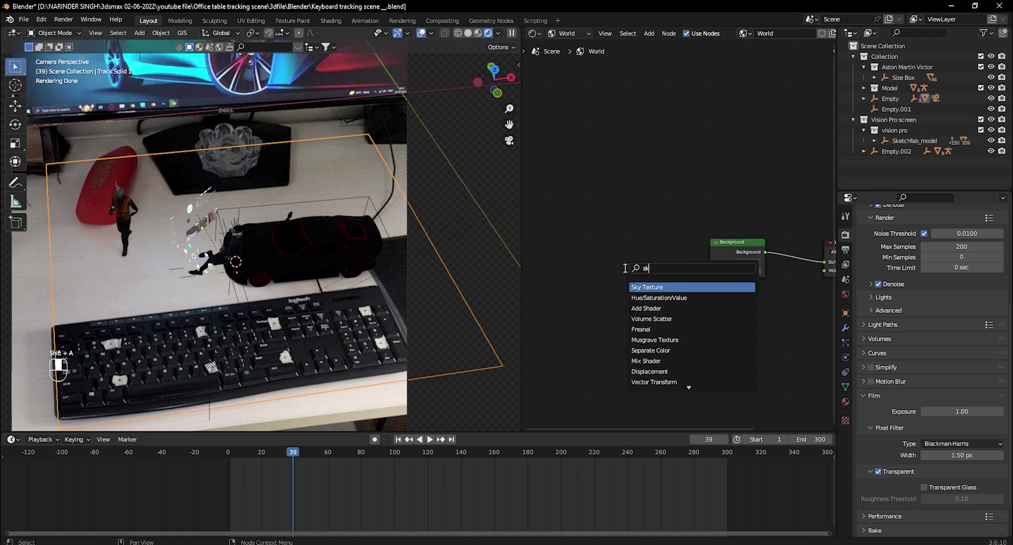
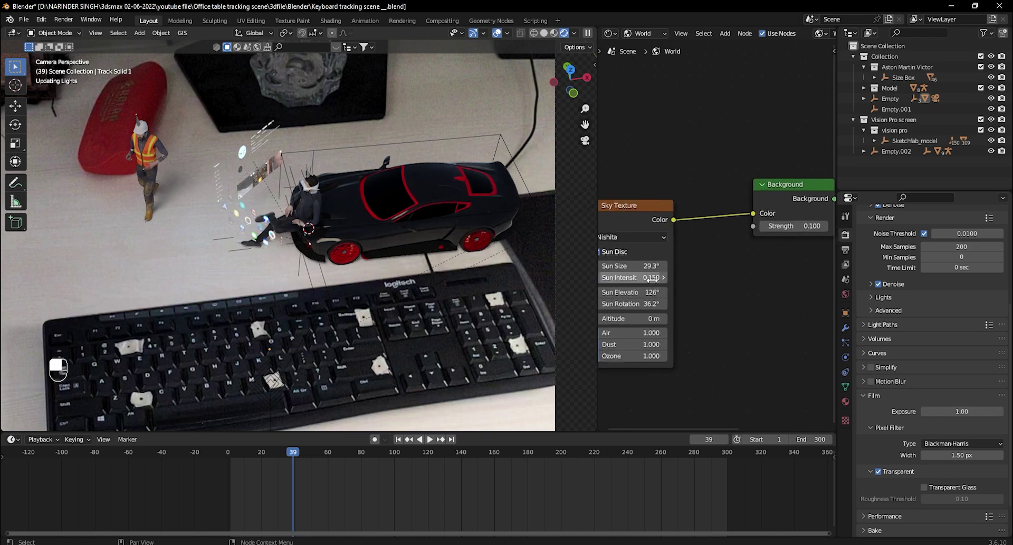
left_click_drag(239, 212, 187, 224)
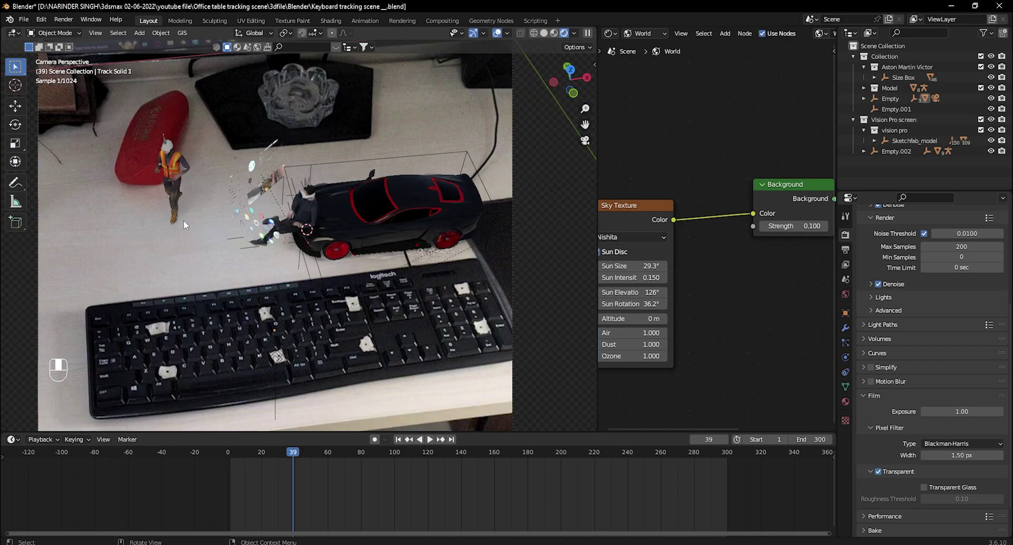
Turn the right pane into a 3D Viewport showing the scene from the top.
left_click_drag(214, 249, 617, 39)
left_click_drag(618, 39, 626, 290)
key("KP_7")
key("shift+s")
Add a point light at 5000 W and move it beside the figure above the ground plane.
key("shift+a")
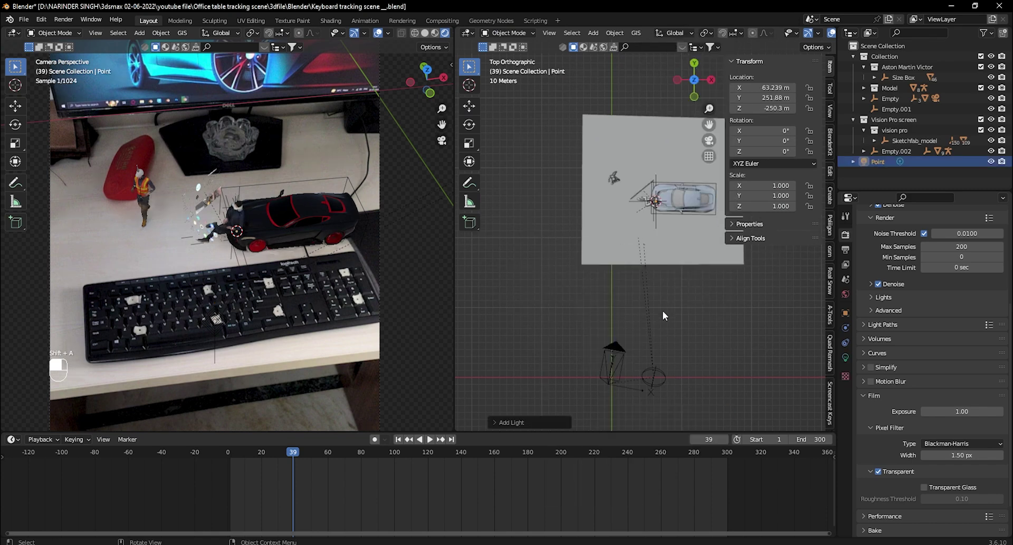
key("KP_1")
key("KP_7")
key("g")
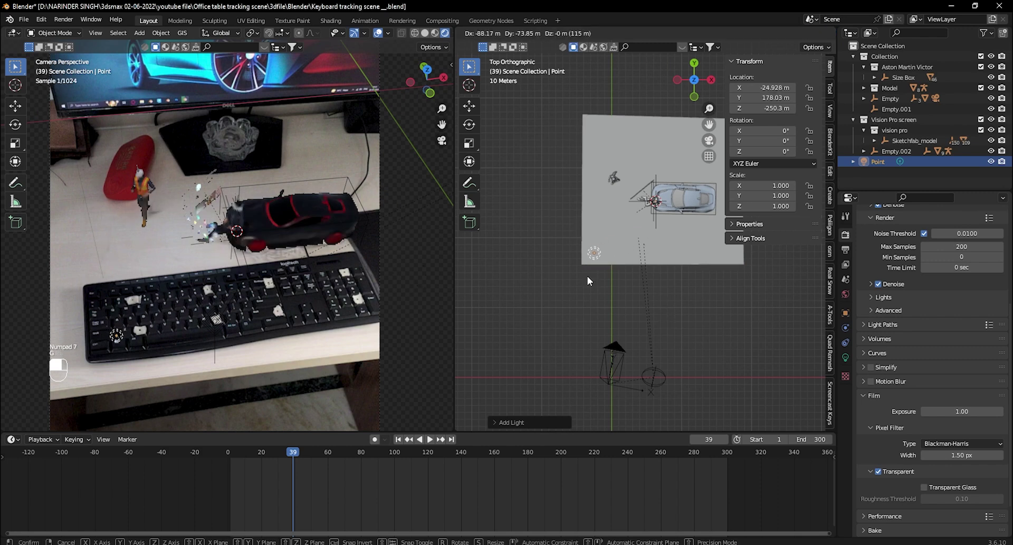
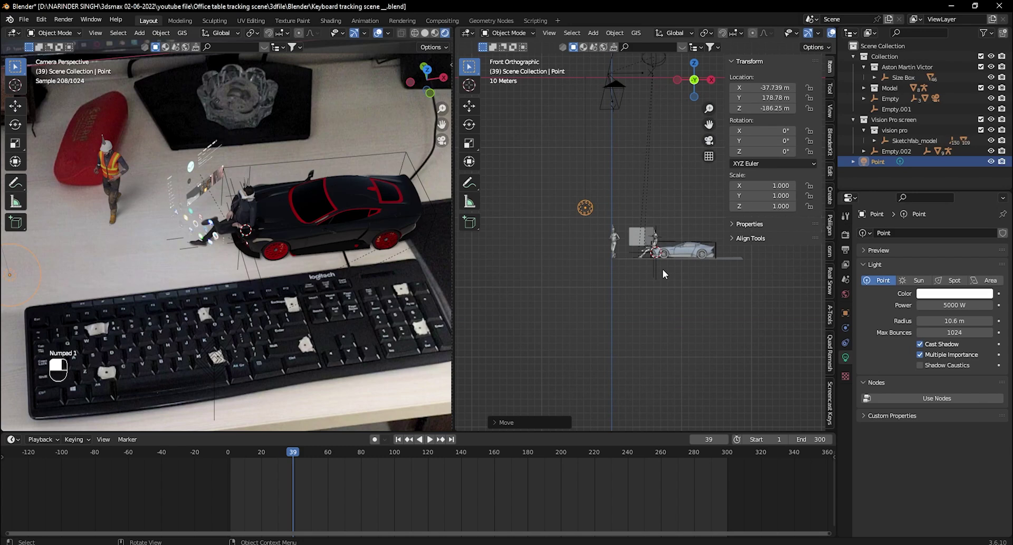
key("KP_7")
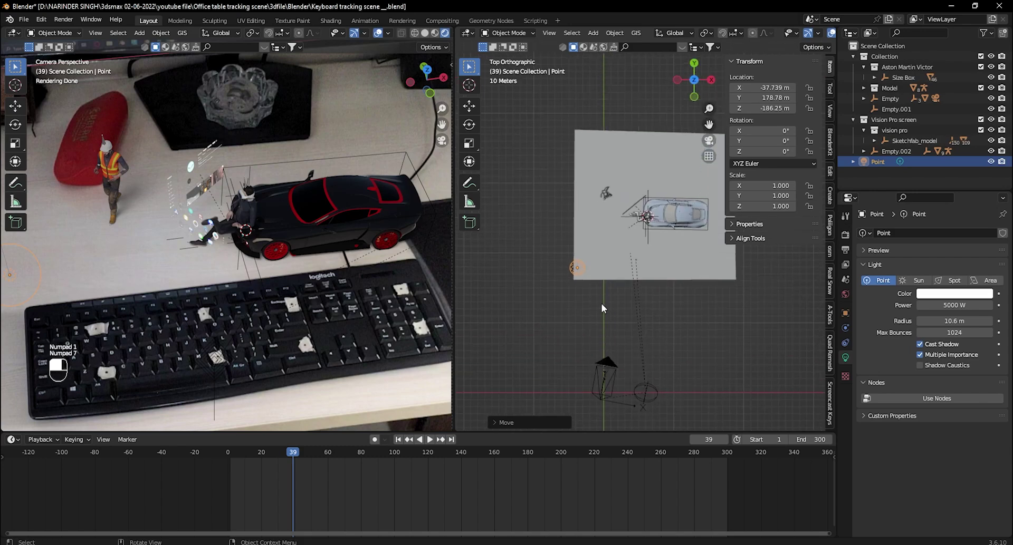
key("g")
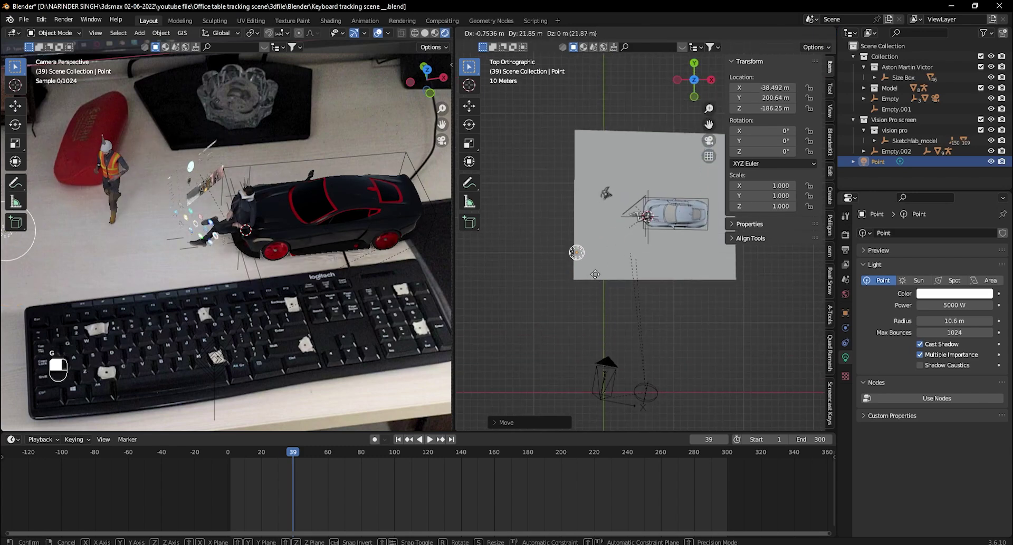
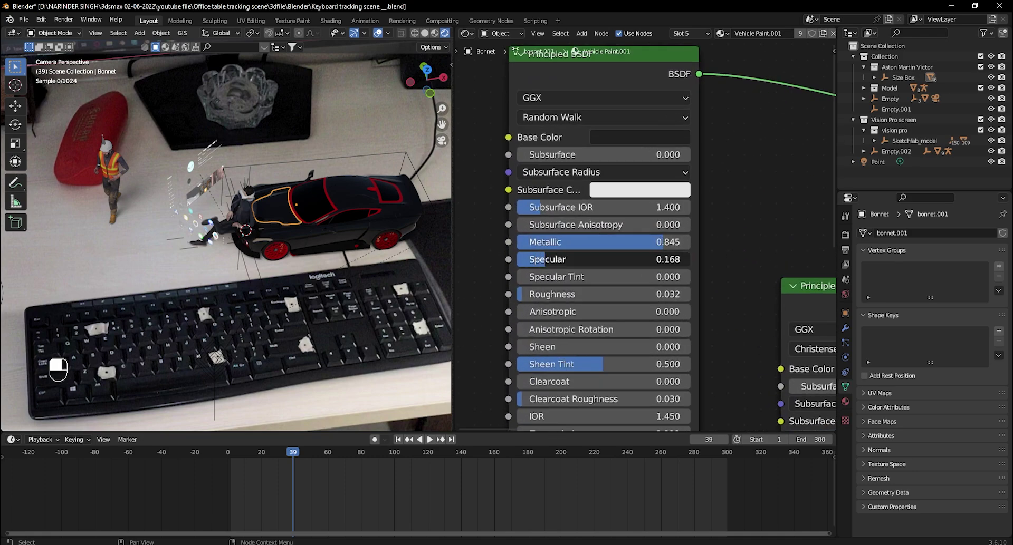
Raise Vehicle Paint.001's Principled BSDF specular to 0.355 and roughness to 0.209.
left_click_drag(396, 273, 326, 305)
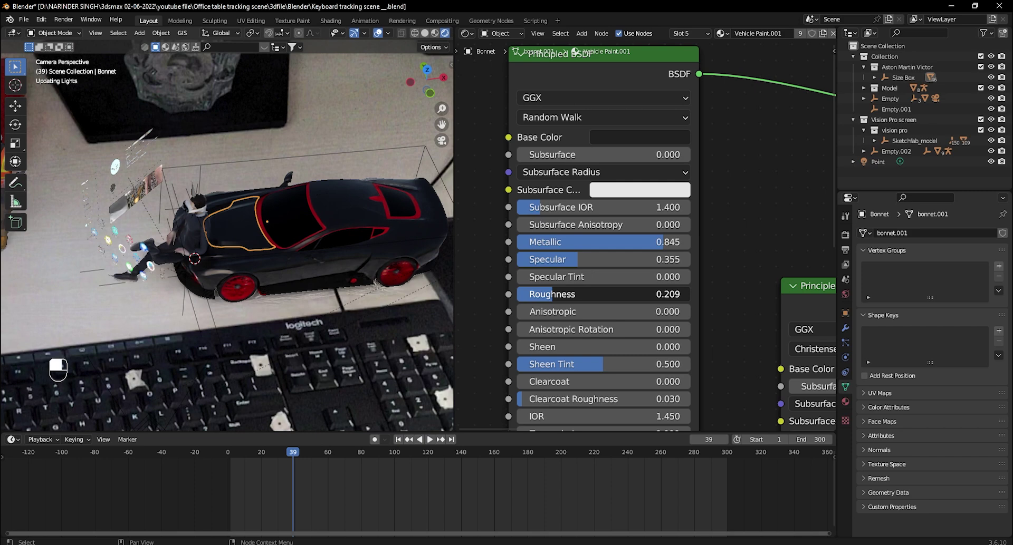